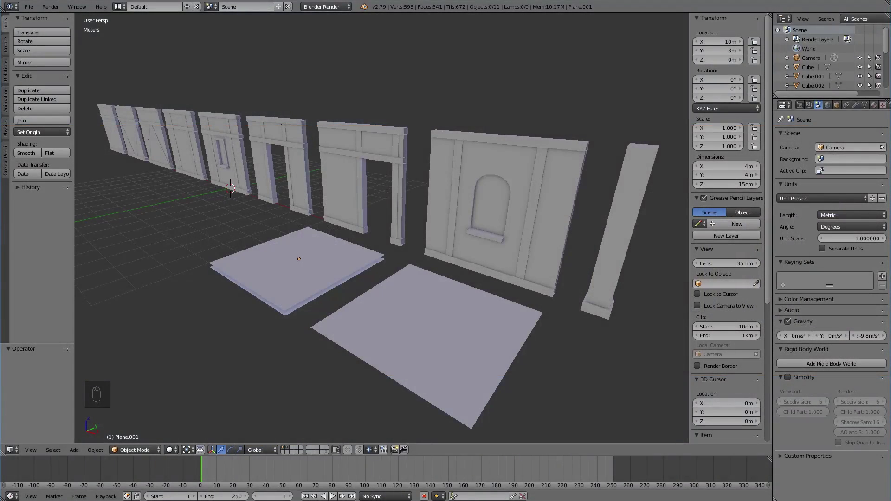
Step: Select a wall panel, the pillar and a floor tile, make linked copies and send them to an empty layer
drag(613, 293, 687, 309)
key(m)
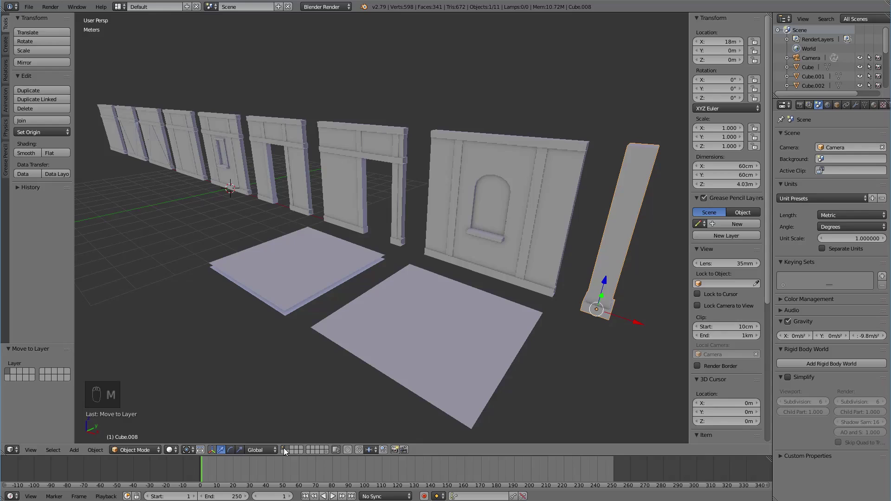
drag(286, 450, 425, 299)
middle_click(426, 299)
drag(392, 281, 407, 276)
drag(407, 276, 391, 271)
drag(202, 182, 548, 296)
key(alt+d)
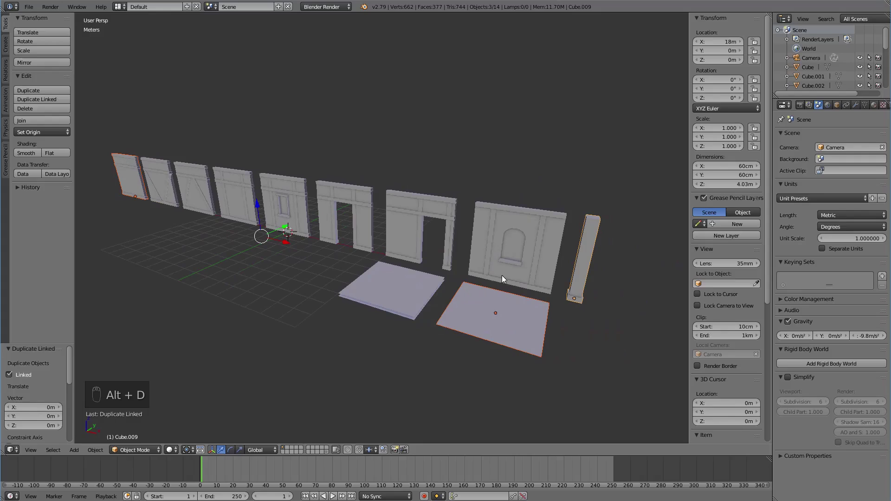
key(m)
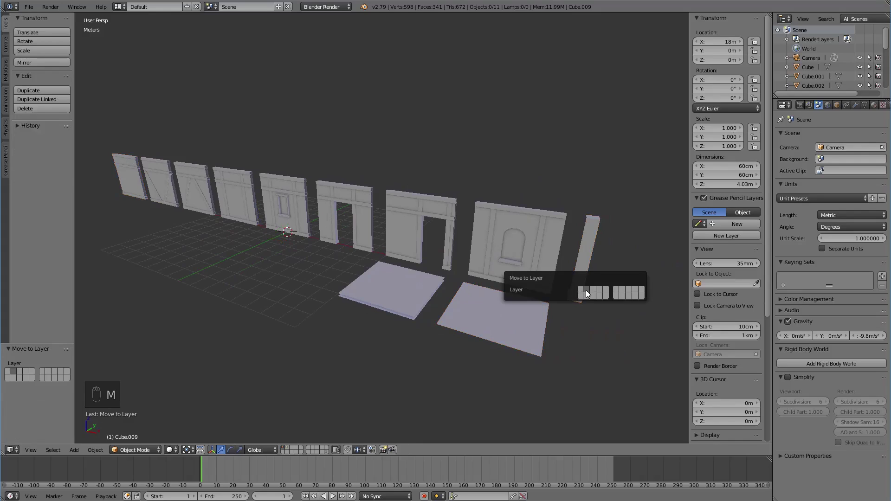
Step: On the new layer, slide the pillar up against one side of the wall panel
drag(290, 452, 152, 191)
drag(152, 191, 307, 269)
drag(307, 268, 542, 325)
drag(542, 324, 300, 264)
drag(301, 264, 589, 291)
drag(589, 290, 350, 246)
drag(349, 246, 294, 245)
middle_click(294, 245)
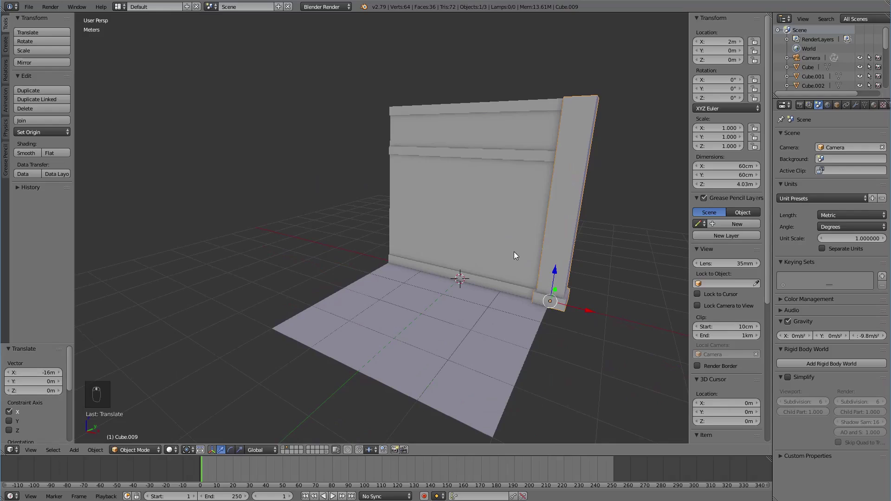
Step: Copy the pillar to the wall's other side, then stack linked copies of both pillars above them
key(alt+d)
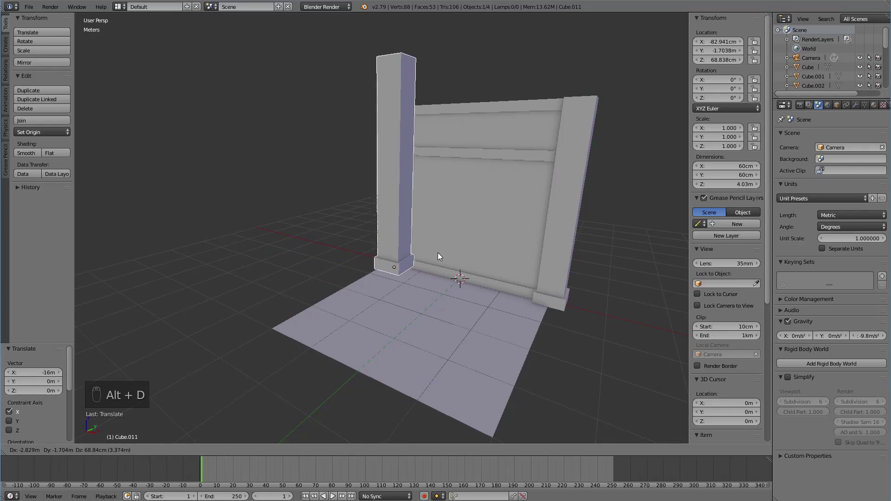
drag(592, 313, 430, 278)
drag(430, 279, 407, 253)
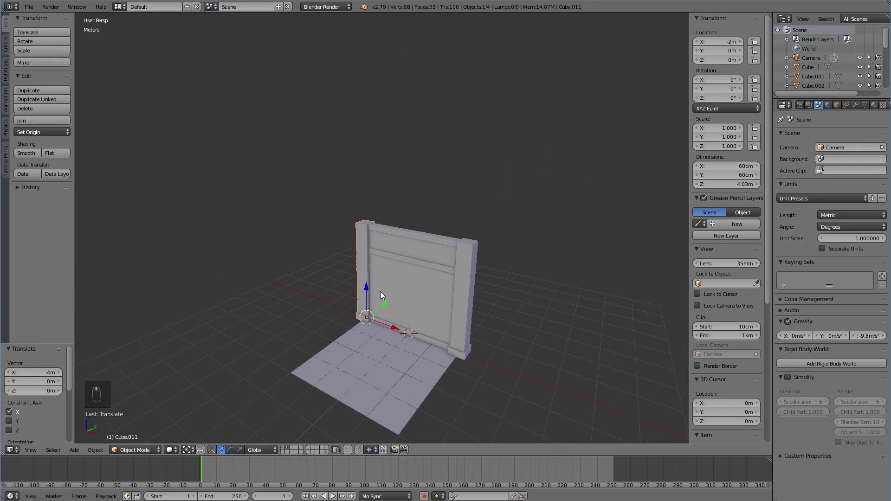
drag(366, 279, 463, 286)
key(alt+d)
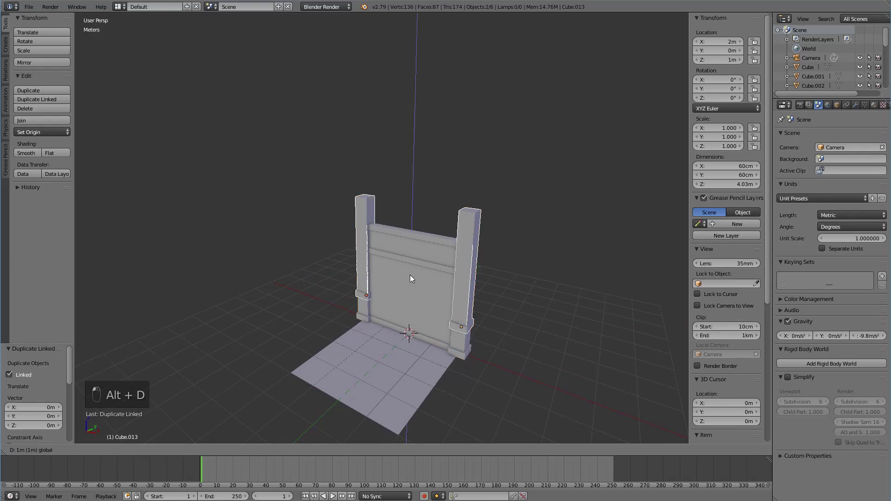
drag(455, 240, 387, 250)
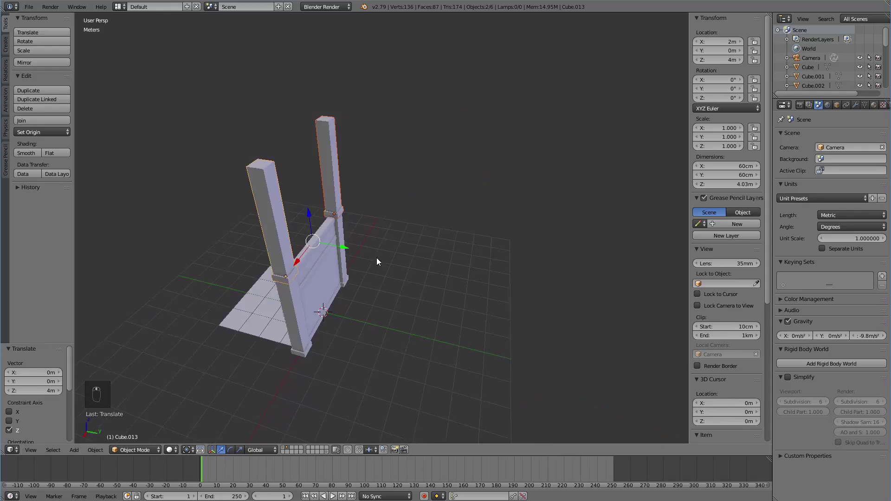
Step: Back on the full-kit layer, make a linked copy of a floor tile
drag(284, 449, 574, 401)
middle_click(574, 401)
click(570, 399)
key(alt+d)
Step: Move the tile copy to the assembly layer, set it atop the wall as a slab, and add a cube
key(m)
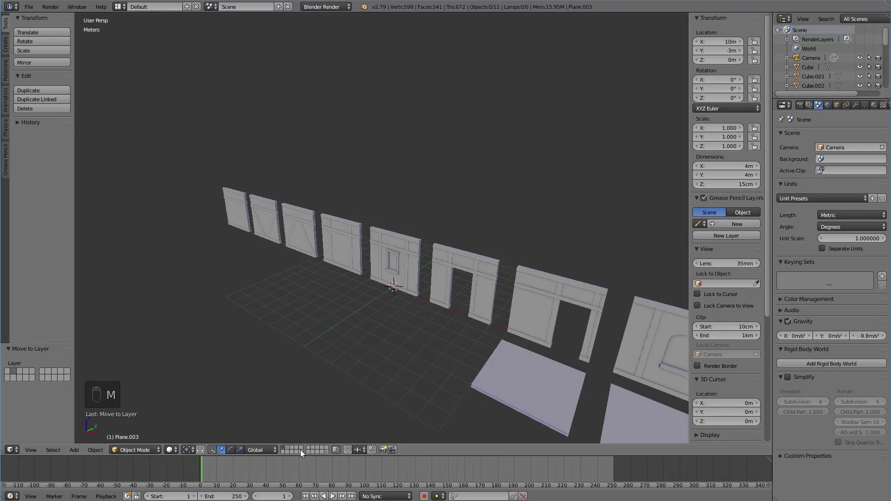
click(291, 449)
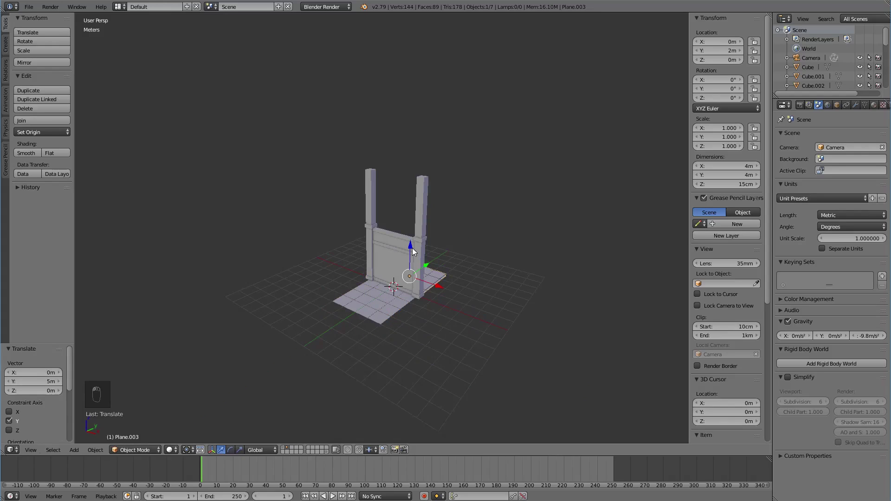
drag(425, 234, 448, 280)
key(KP_1)
key(KP_5)
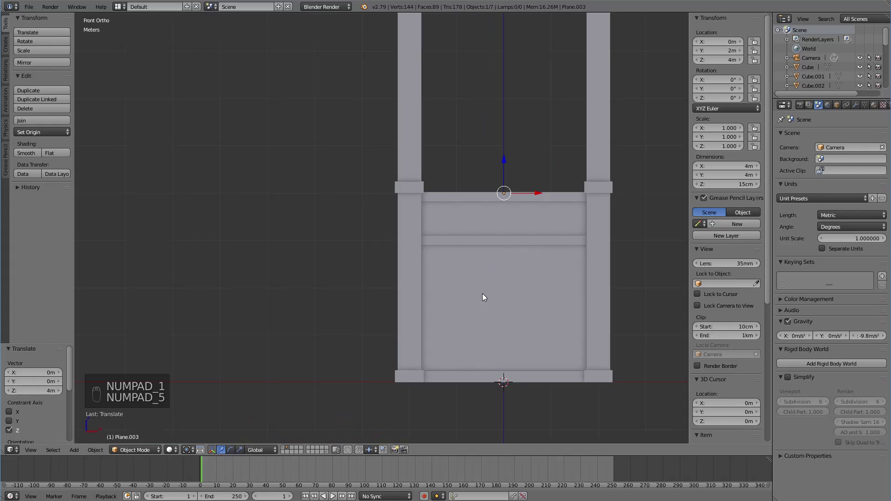
key(shift+a)
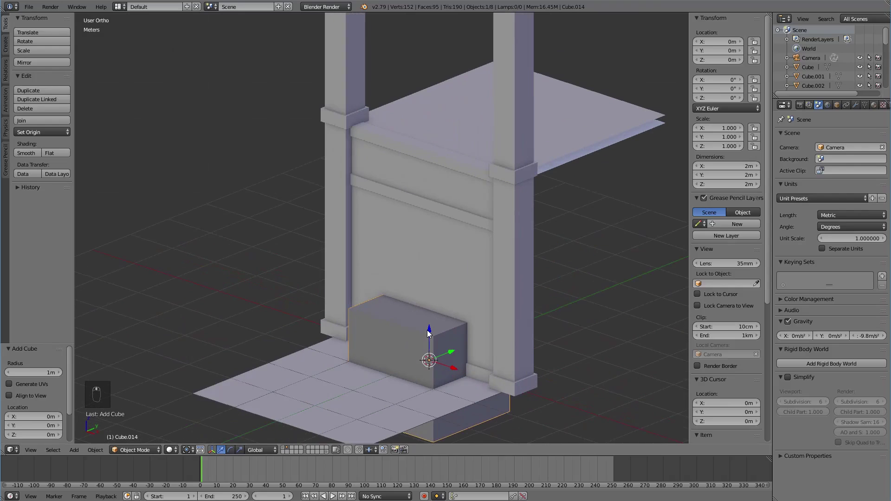
Step: In Edit Mode, raise the cube to the wall top and flatten it into a thin slab
drag(430, 329, 437, 135)
key(KP_1)
key(z)
key(Tab)
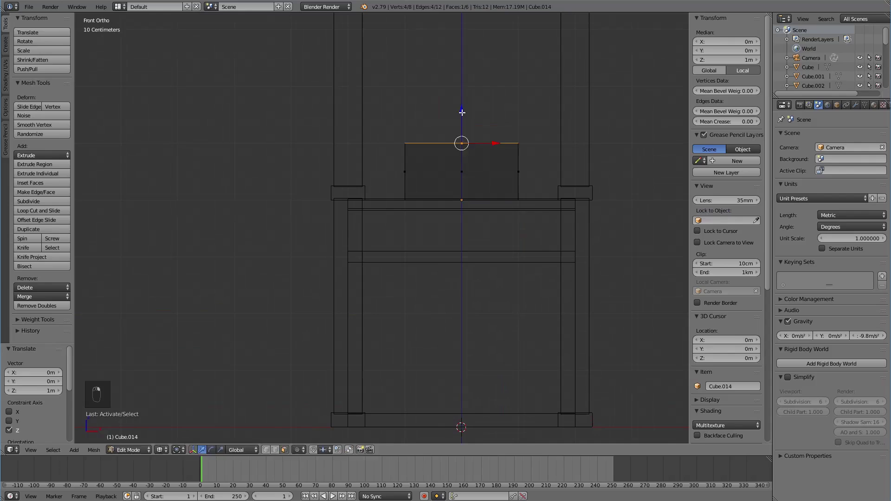
drag(546, 189, 502, 319)
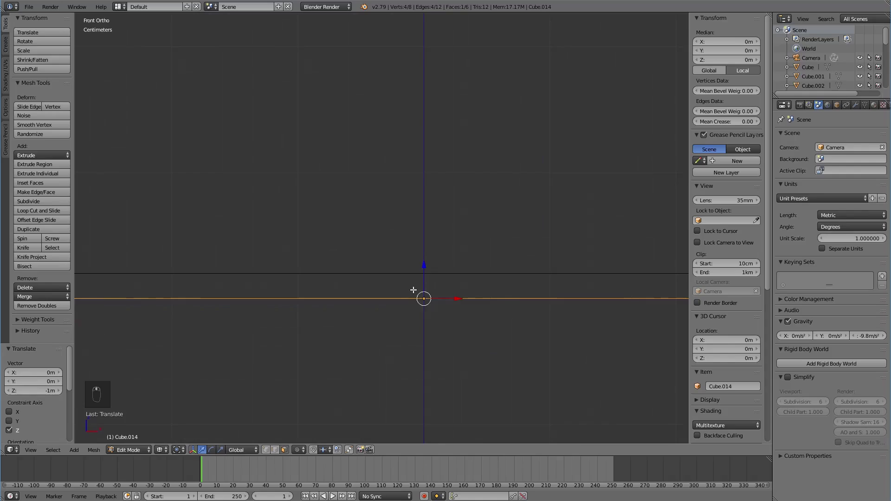
drag(434, 279, 437, 235)
drag(437, 235, 436, 316)
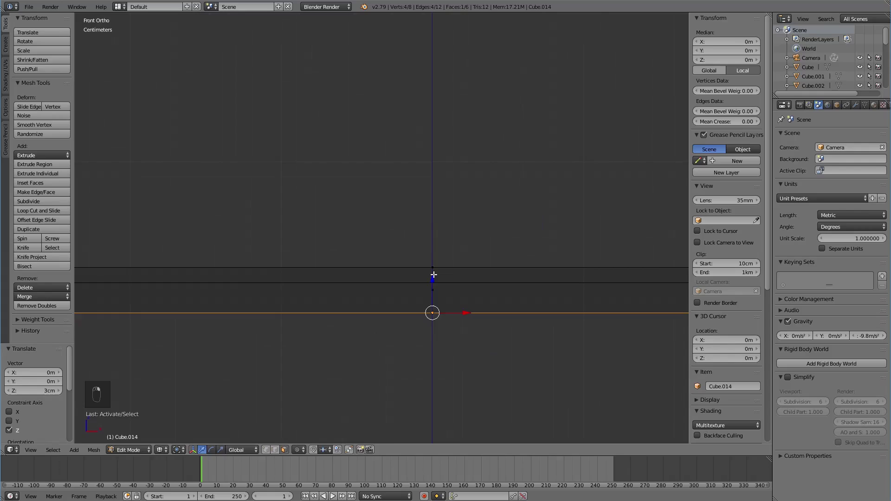
drag(432, 272, 432, 308)
click(432, 308)
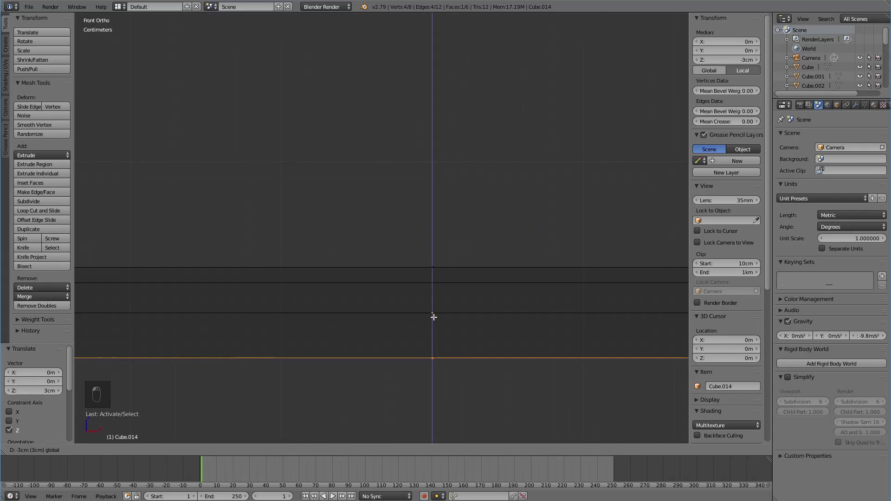
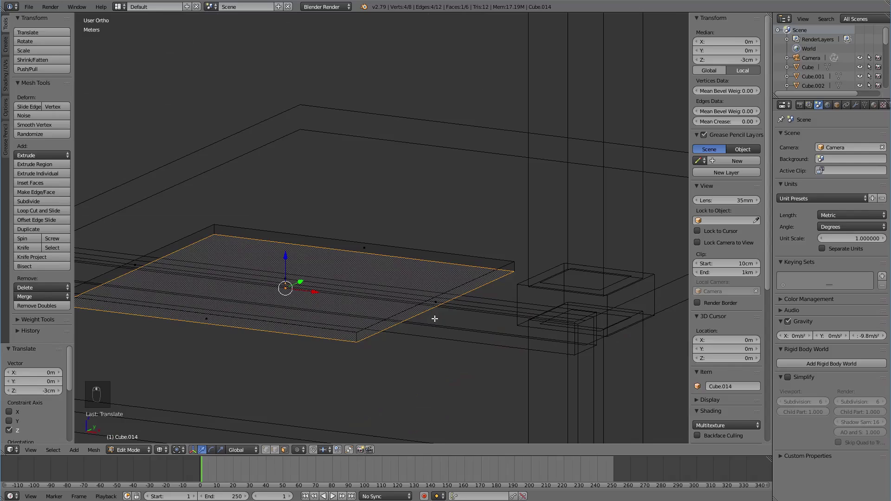
Step: From top view, stretch the slab along X to reach the pillars and narrow its depth along Y
right_click(435, 302)
drag(436, 301, 306, 323)
key(KP_7)
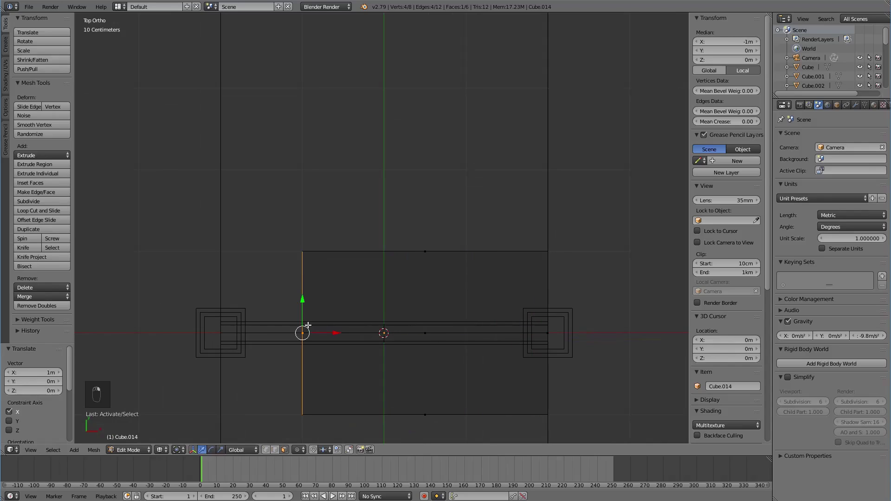
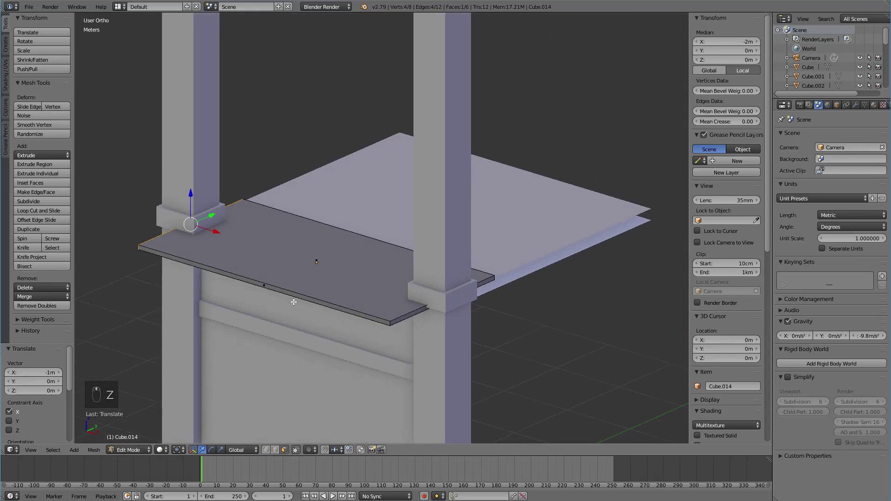
right_click(272, 286)
key(KP_7)
key(z)
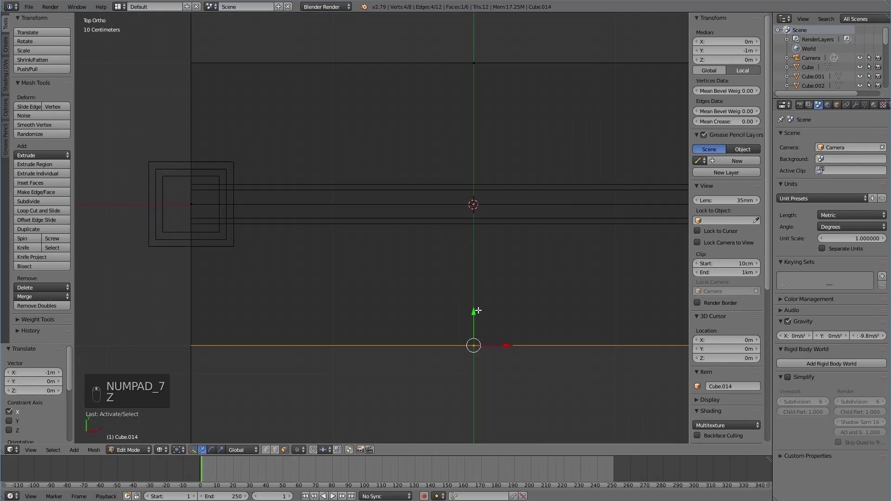
drag(475, 308, 484, 203)
right_click(484, 203)
click(486, 195)
drag(471, 68, 490, 212)
drag(472, 28, 477, 135)
drag(489, 212, 474, 335)
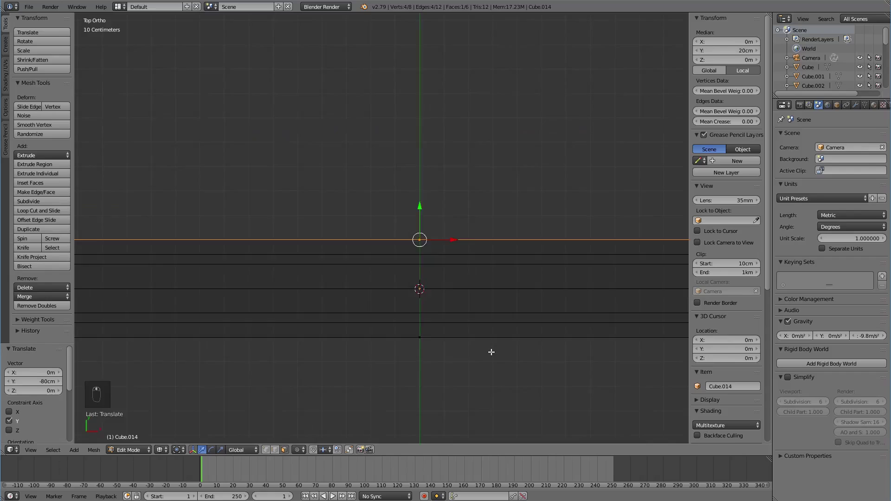
Step: Orbit around the finished cap to check it sits along the wall top beneath the slab
key(z)
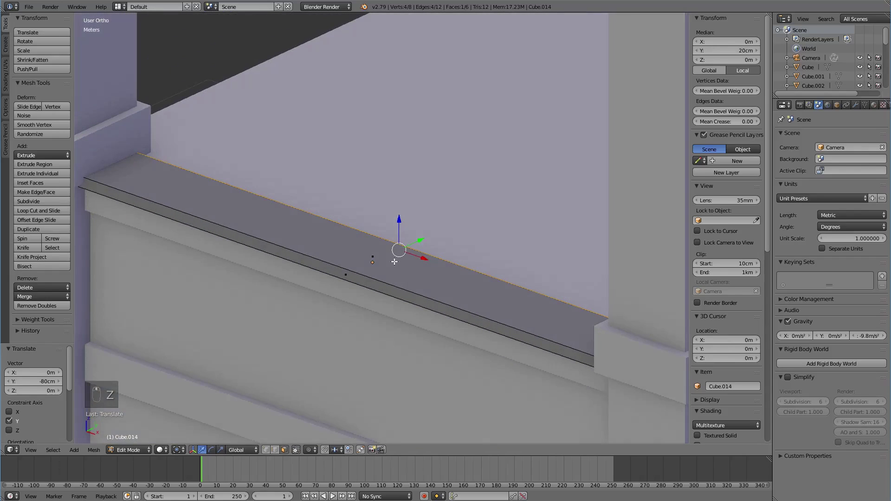
key(a)
drag(392, 276, 362, 285)
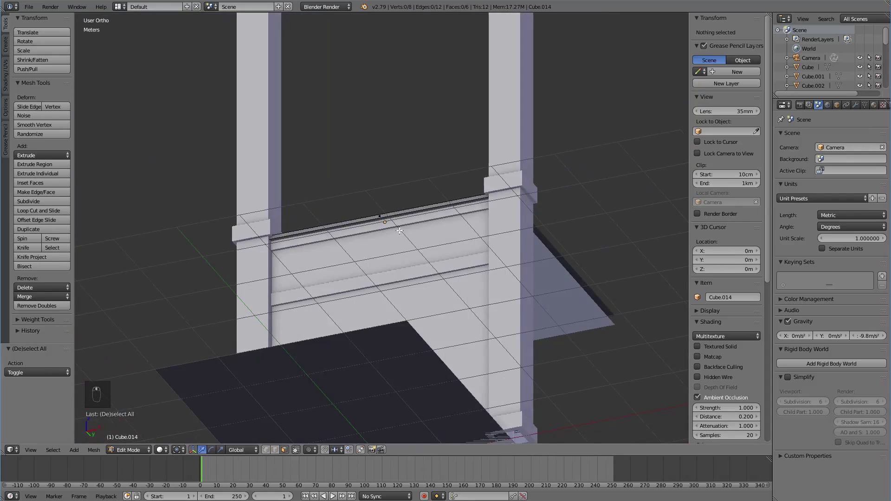
middle_click(401, 298)
Step: Leave Edit Mode, add a new cube and move it up onto the wall's cap
key(Tab)
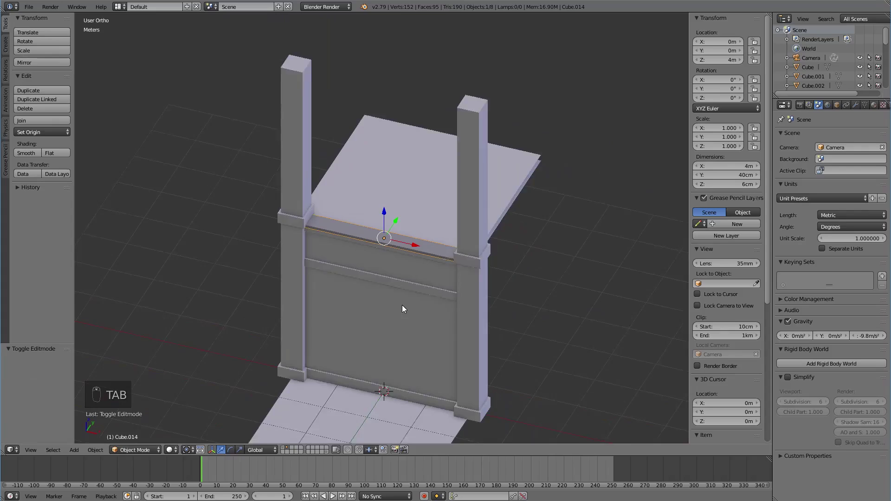
key(shift+a)
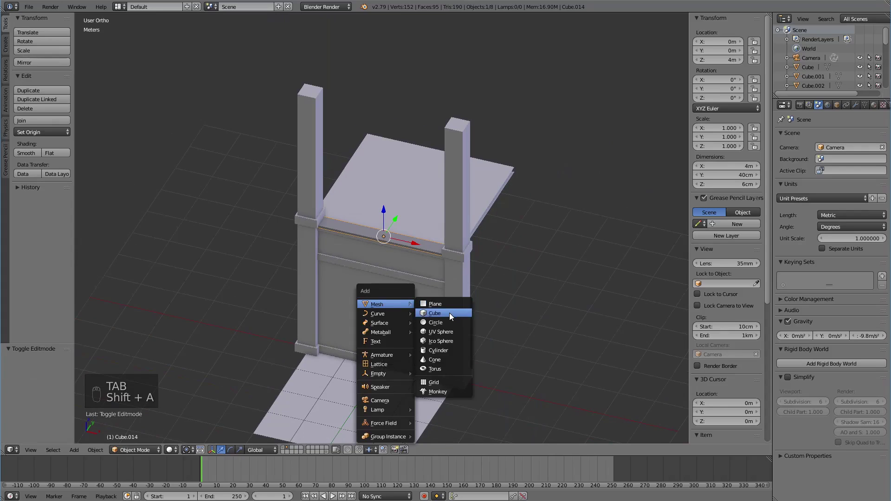
key(KP_1)
drag(390, 351, 407, 196)
key(Tab)
click(412, 214)
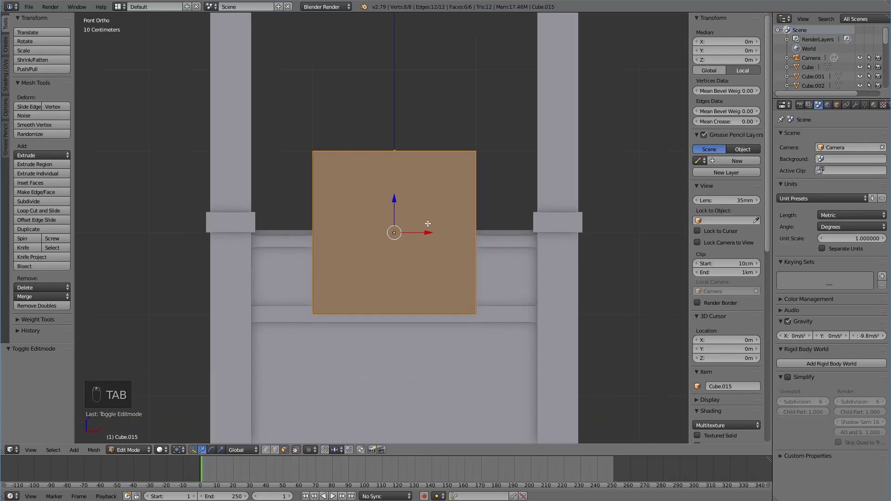
drag(396, 193, 419, 111)
click(420, 111)
Step: Scale the cube to 0.15, 0.15, 0.125 so it becomes a 30 × 30 × 25 cm block on the cap
key(Tab)
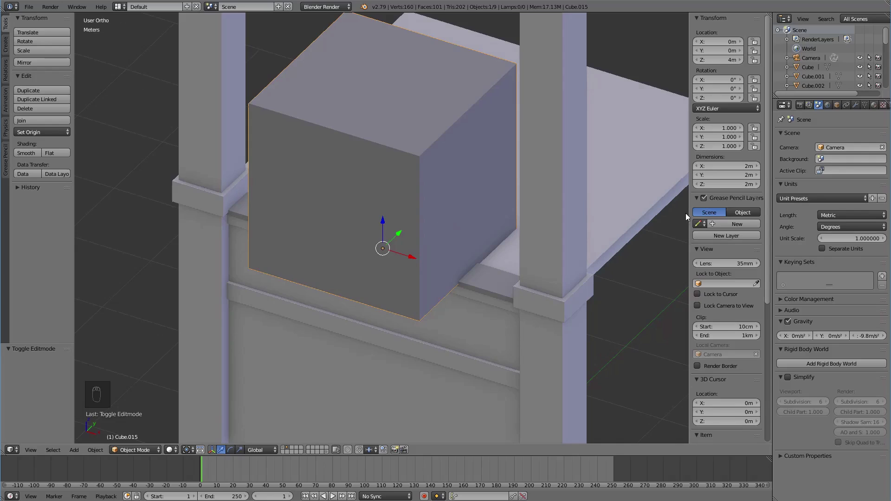
drag(739, 166, 737, 169)
key(KP_1)
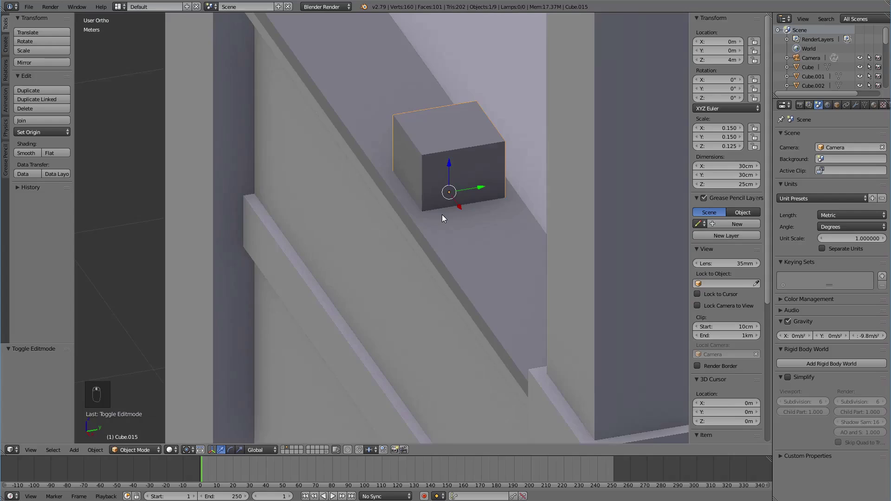
Step: Reduce the top rail's Y dimension in the N panel from 40 cm to 34 cm
drag(490, 247, 698, 169)
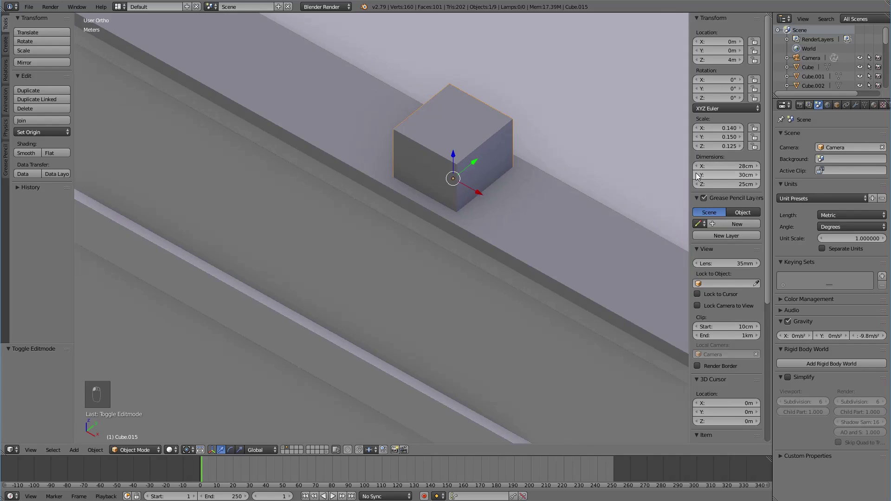
drag(520, 198, 506, 184)
middle_click(506, 184)
drag(503, 191, 504, 202)
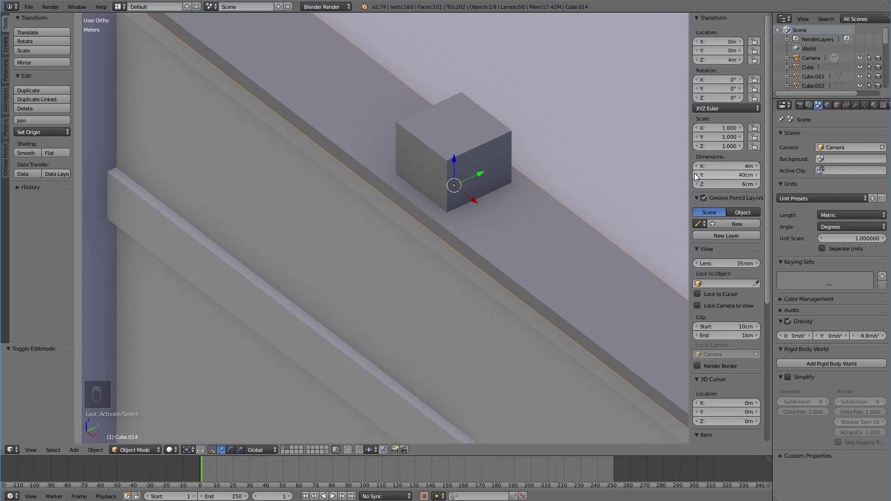
drag(698, 175, 587, 224)
drag(586, 224, 550, 204)
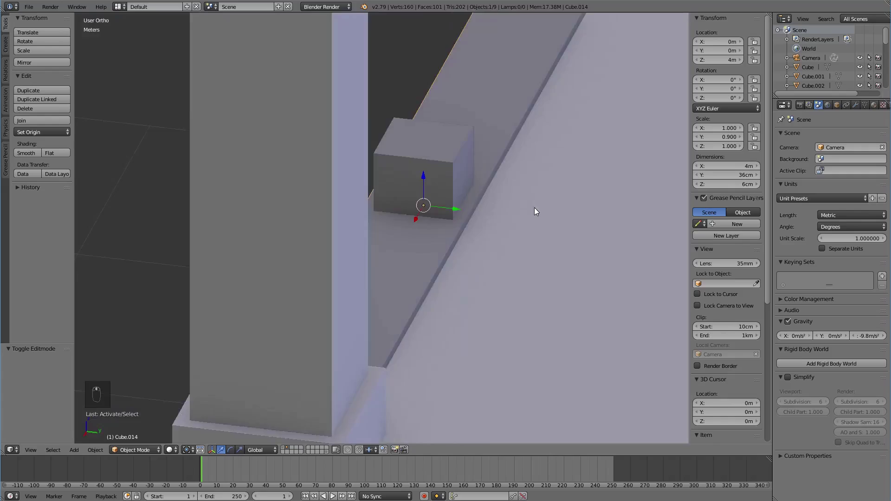
drag(613, 225, 593, 240)
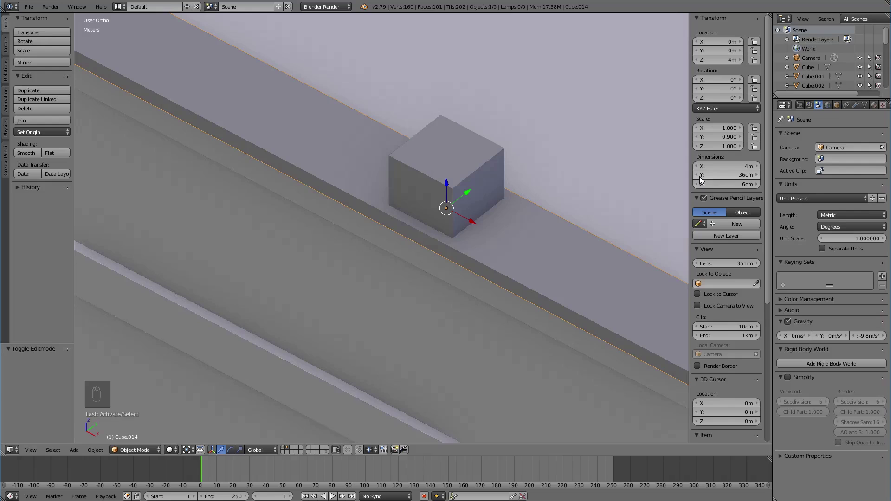
drag(537, 237, 464, 231)
click(463, 231)
drag(469, 233, 533, 238)
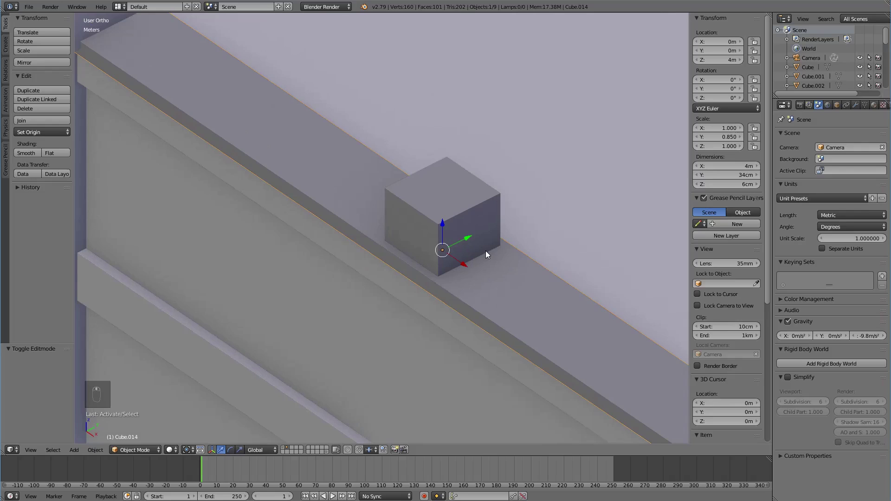
Step: Select the small block on the rail and pull back to a front view of the whole panel
right_click(479, 241)
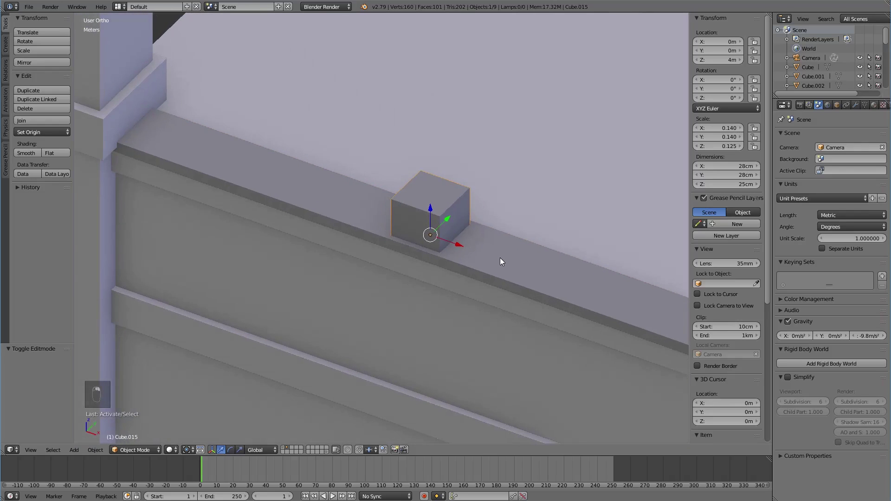
middle_click(506, 230)
drag(505, 231, 494, 253)
key(KP_1)
key(KP_5)
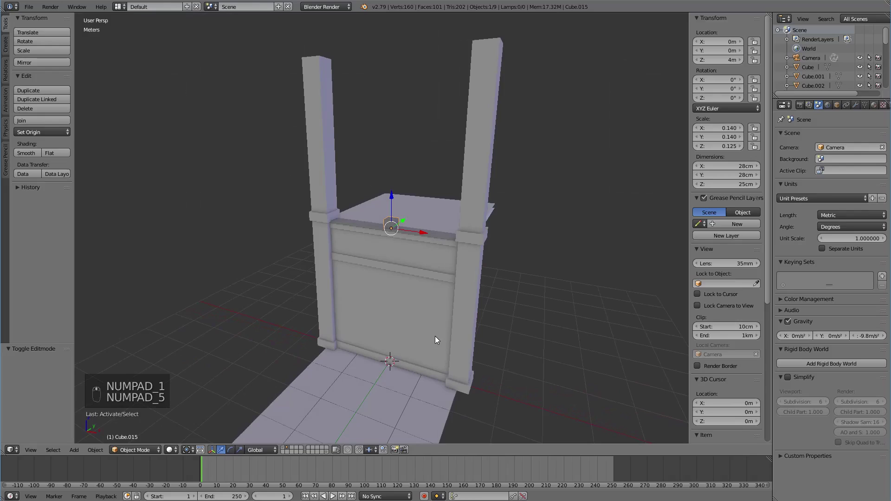
Step: Add a cube, raise it along Z onto the top rail and set its X dimension to 25 cm
key(KP_5)
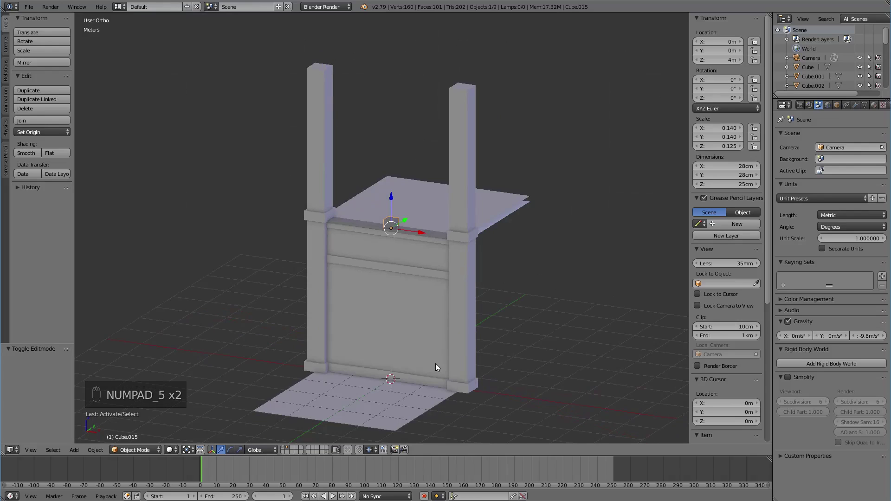
key(shift+a)
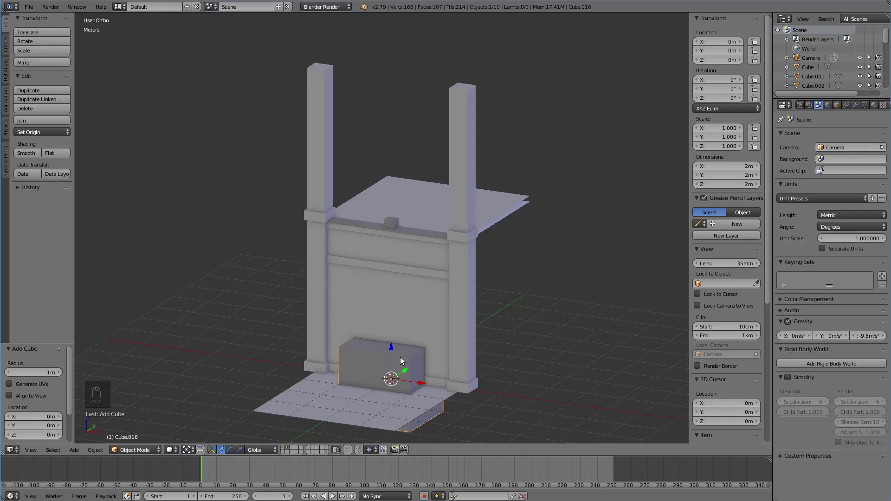
drag(394, 349, 434, 253)
drag(434, 253, 456, 245)
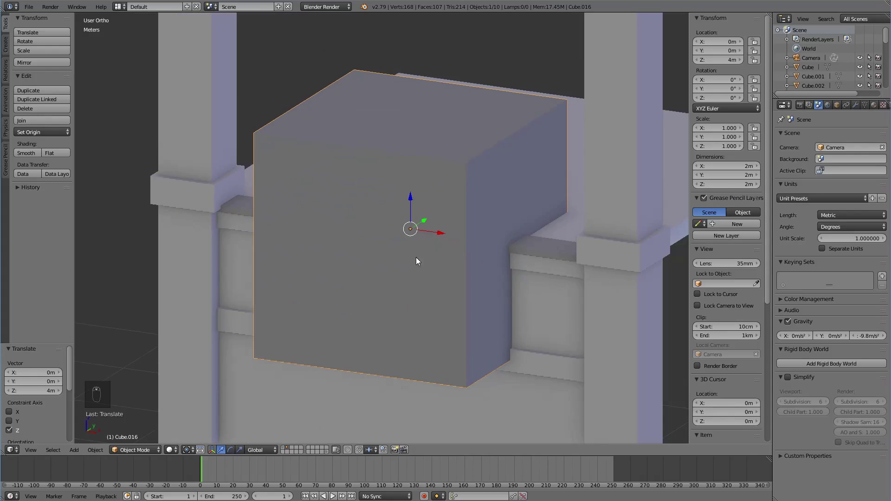
key(Tab)
drag(414, 199, 473, 214)
key(Tab)
drag(491, 235, 481, 312)
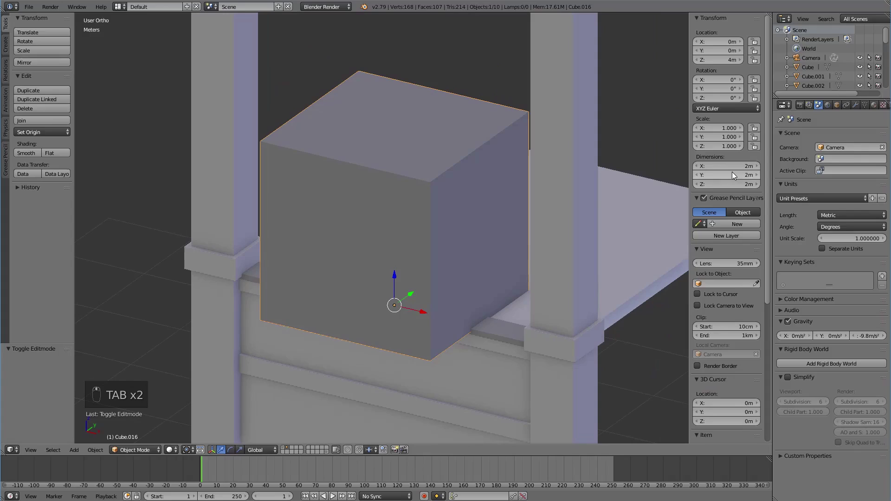
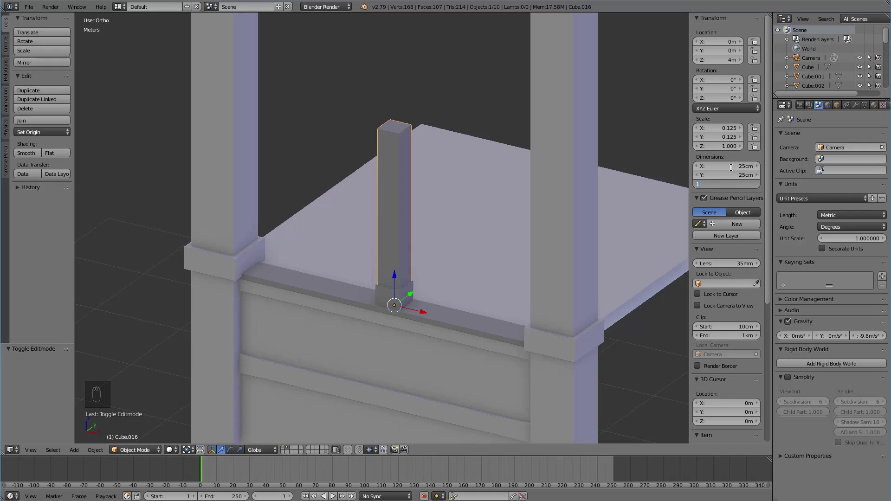
Step: Set the slab's dimensions to 23 × 23 cm and 1 m tall, making a slim post, then deselect all
drag(450, 330, 457, 346)
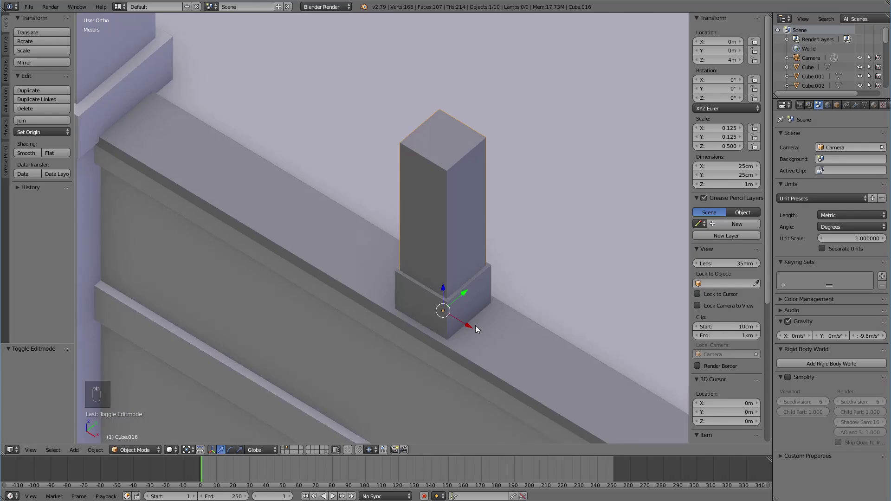
middle_click(480, 317)
drag(477, 323, 702, 168)
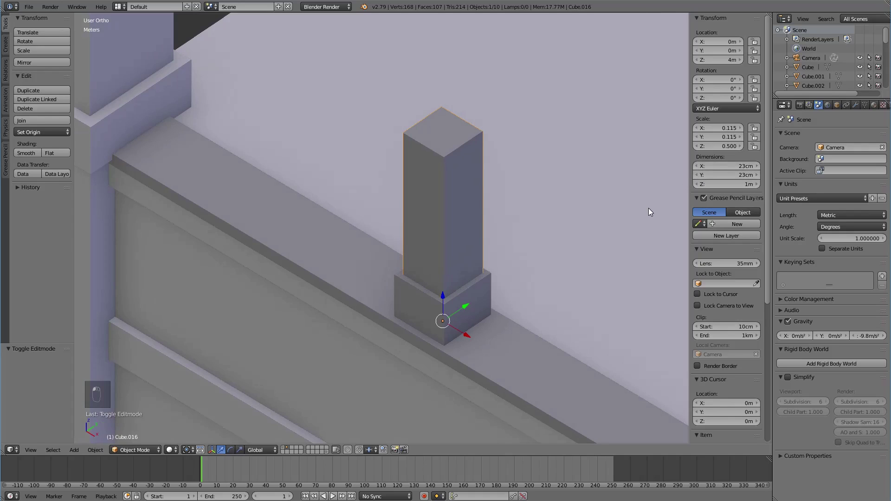
middle_click(541, 259)
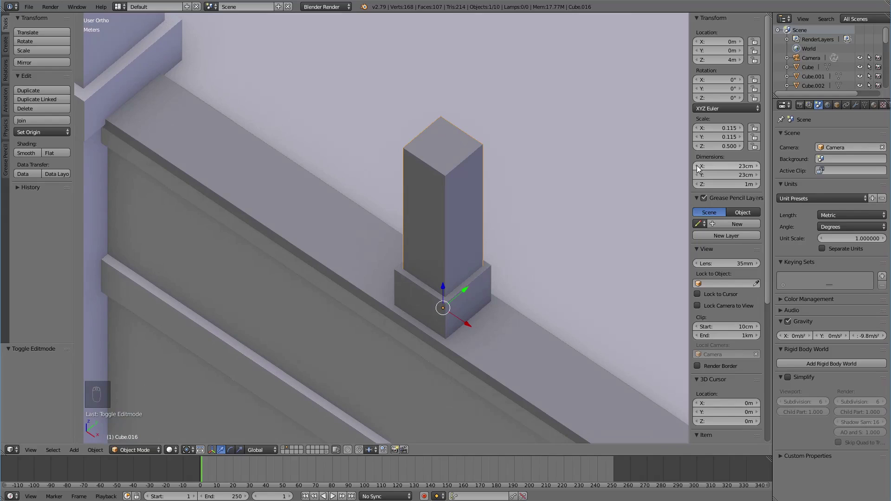
drag(574, 252, 545, 261)
drag(545, 261, 530, 258)
drag(529, 257, 540, 240)
key(Tab)
key(Tab)
key(a)
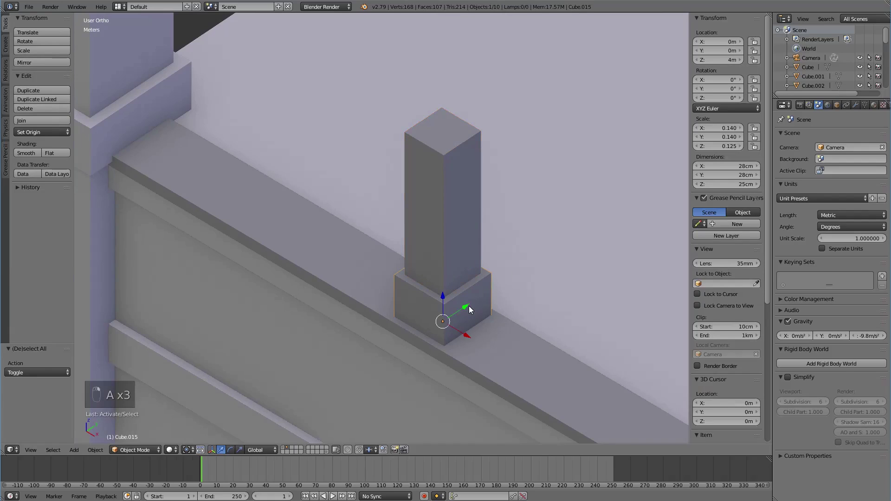
Step: From front view, duplicate the base block and lift the copy along Z above the post
key(KP_1)
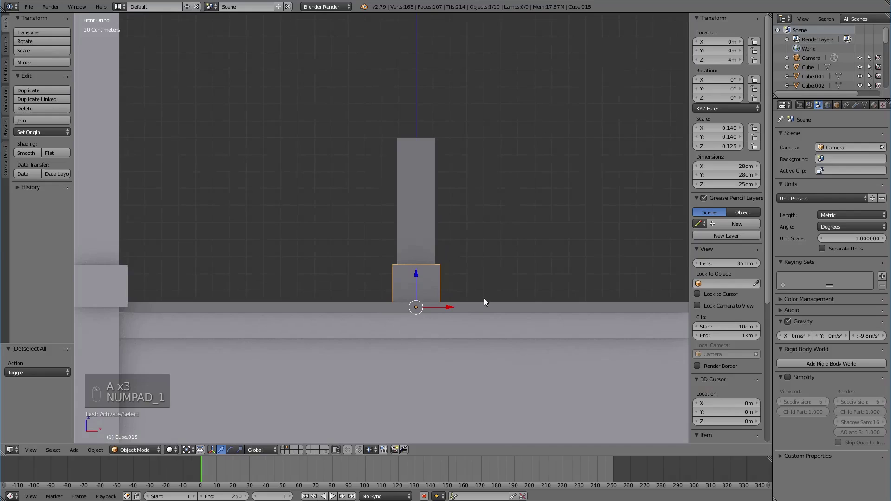
key(shift+d)
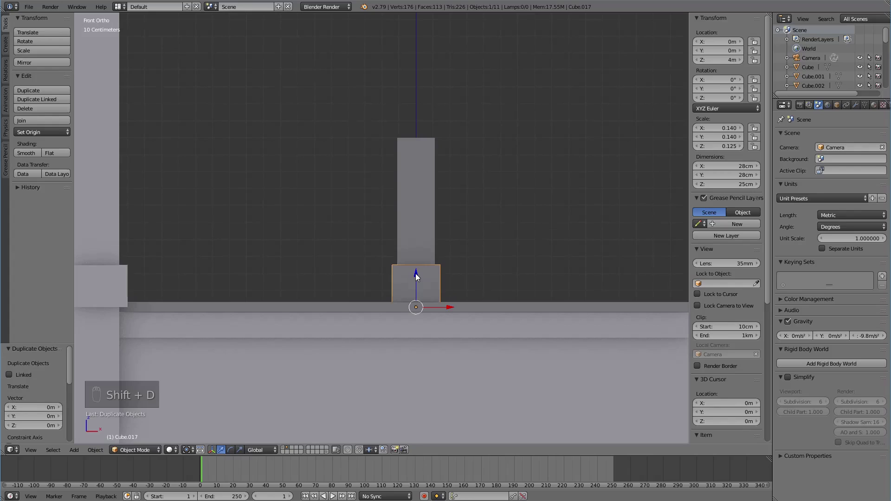
key(Tab)
drag(414, 252, 447, 68)
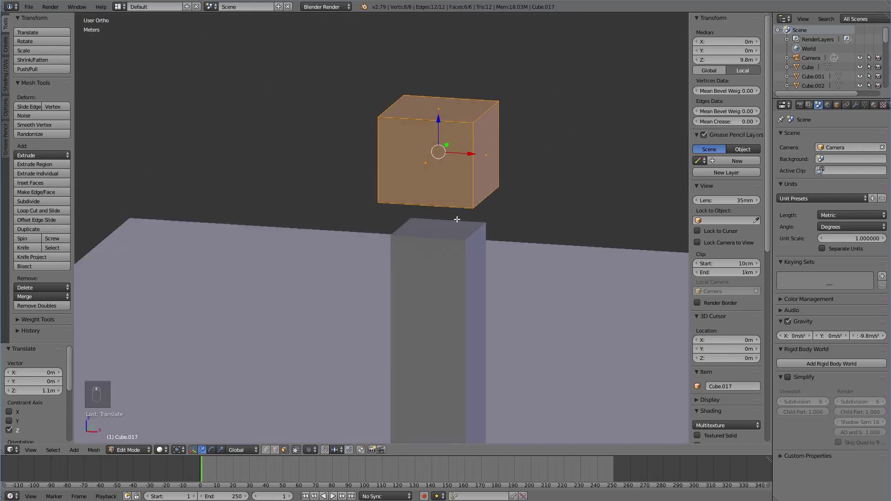
Step: In Edit Mode, select the copied block's top face and extrude it upward
key(Tab)
key(z)
key(z)
key(Tab)
key(KP_1)
drag(496, 139, 496, 204)
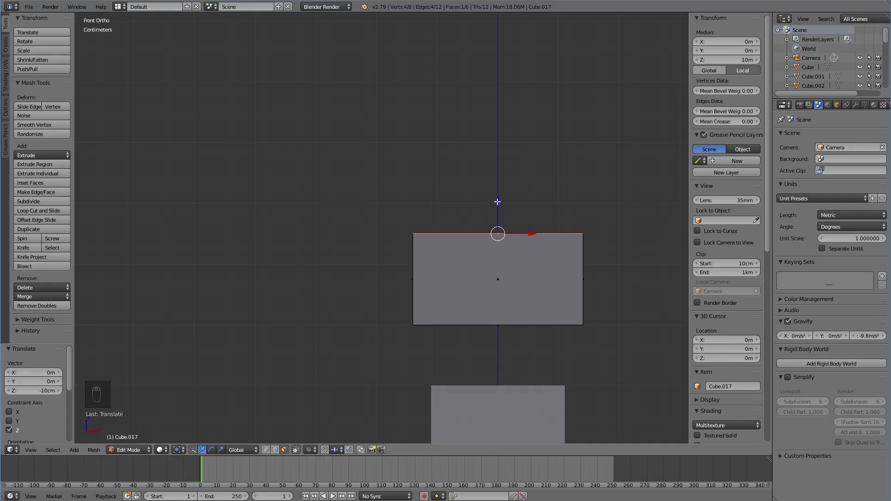
key(e)
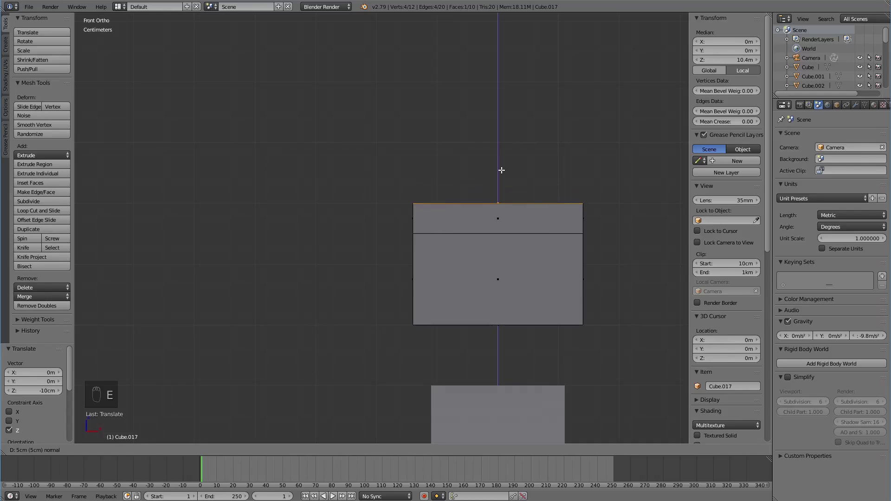
Step: Scale the extruded face to a point, remove doubles, then stretch the post to 1.11 m to meet the cap
drag(571, 200, 561, 219)
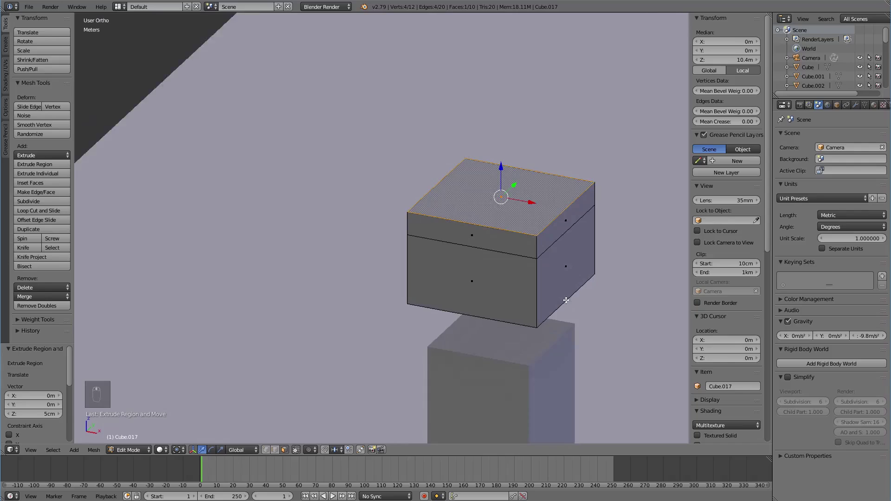
key(s)
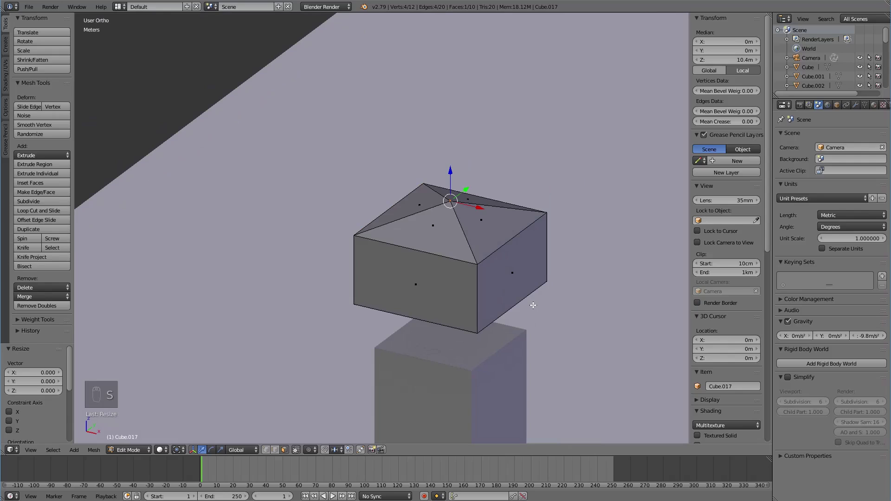
key(a)
key(a)
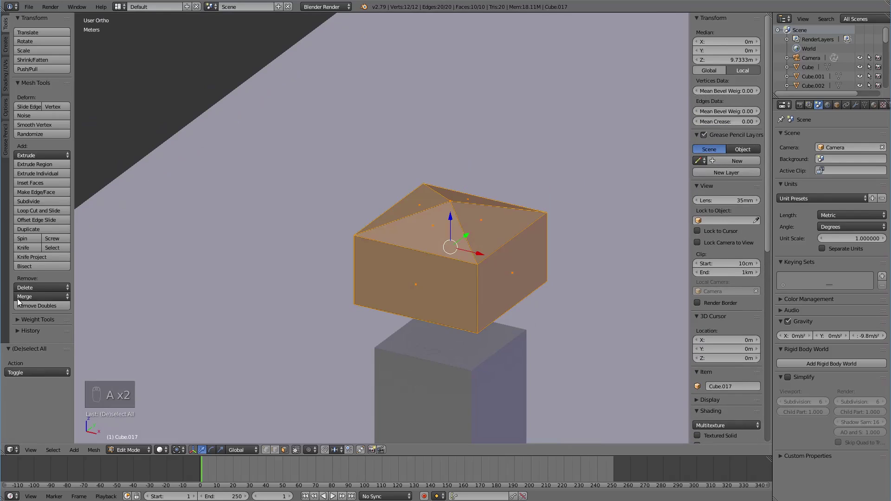
key(a)
key(Tab)
drag(454, 332, 472, 317)
Step: Increase the post's Z dimension slightly in the N panel so it stands taller
middle_click(452, 322)
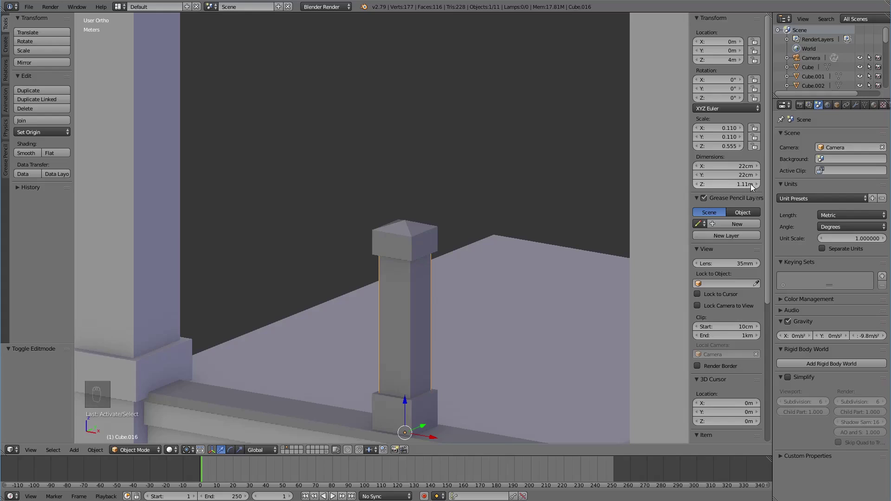
click(485, 313)
click(495, 290)
drag(507, 298, 472, 289)
Step: In front wireframe view, raise the post's top vertices up into the cap, giving an 89 cm post
key(KP_1)
key(z)
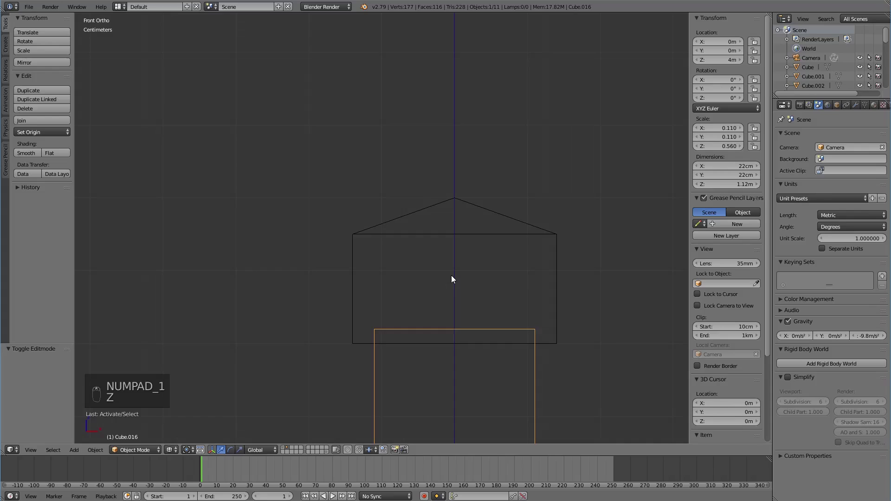
key(Tab)
drag(383, 376, 393, 316)
drag(384, 336, 400, 224)
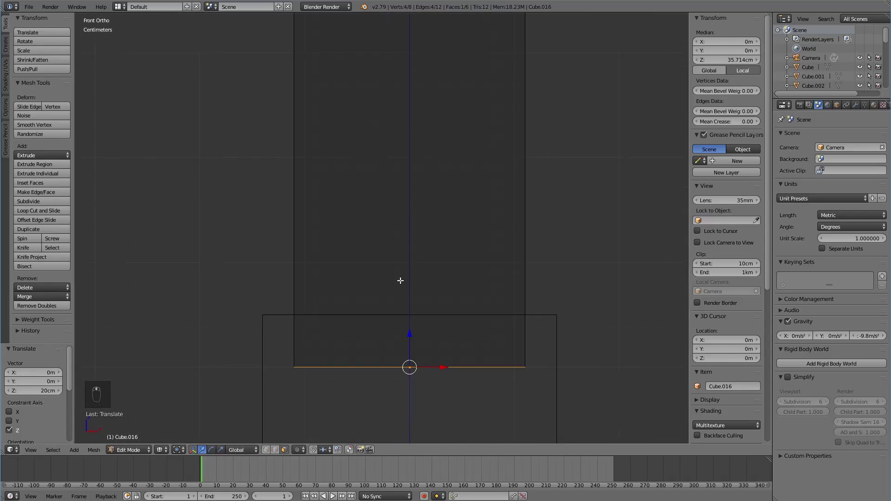
drag(410, 303, 417, 267)
drag(418, 267, 490, 254)
key(z)
key(a)
key(Tab)
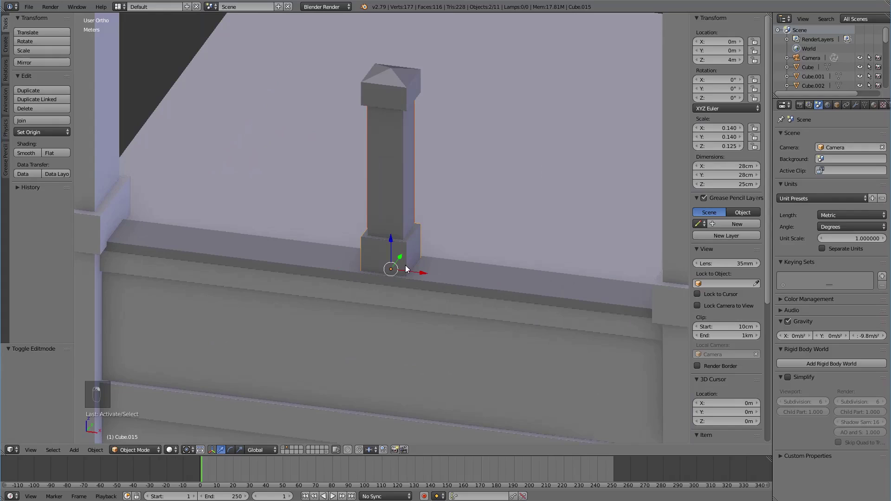
Step: Duplicate the post and its base and move the copies 50 cm along the rail
key(shift+d)
key(KP_1)
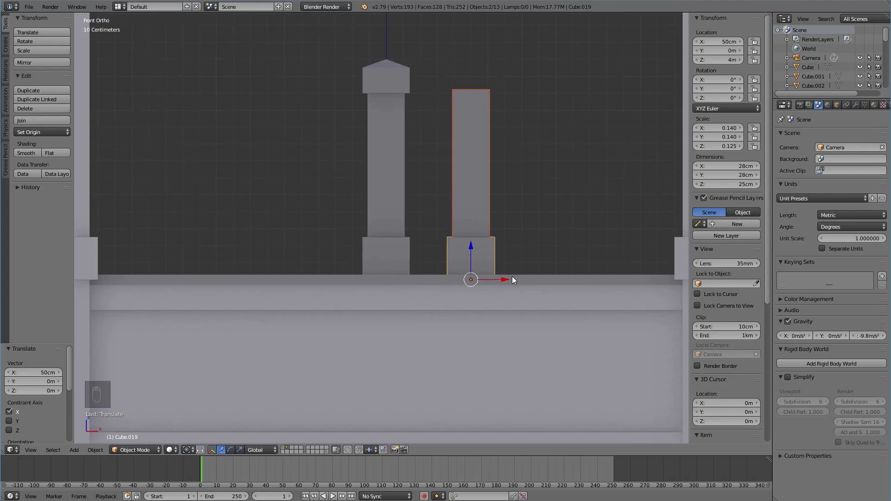
drag(518, 282, 469, 312)
middle_click(492, 294)
drag(493, 290, 474, 287)
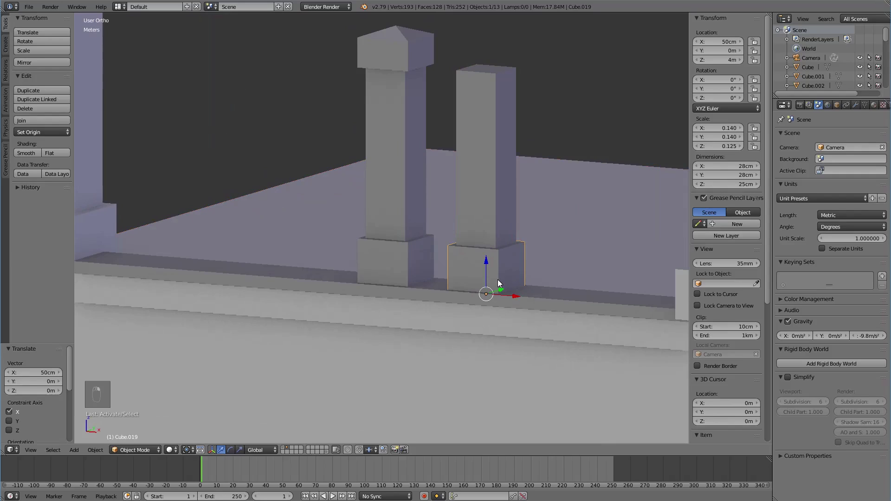
middle_click(483, 338)
drag(485, 354, 608, 315)
Step: Slim the copied post to an 11 cm shaft and set its base block to 16×16×15 cm
key(s)
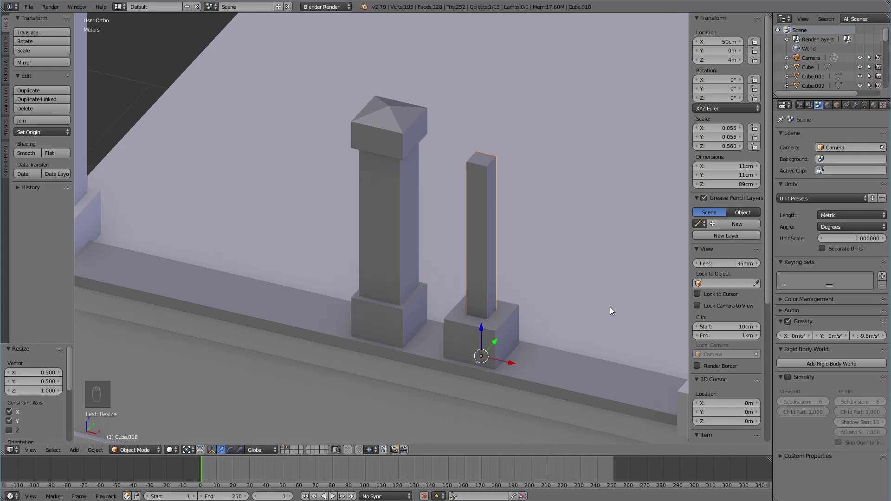
drag(542, 337, 532, 317)
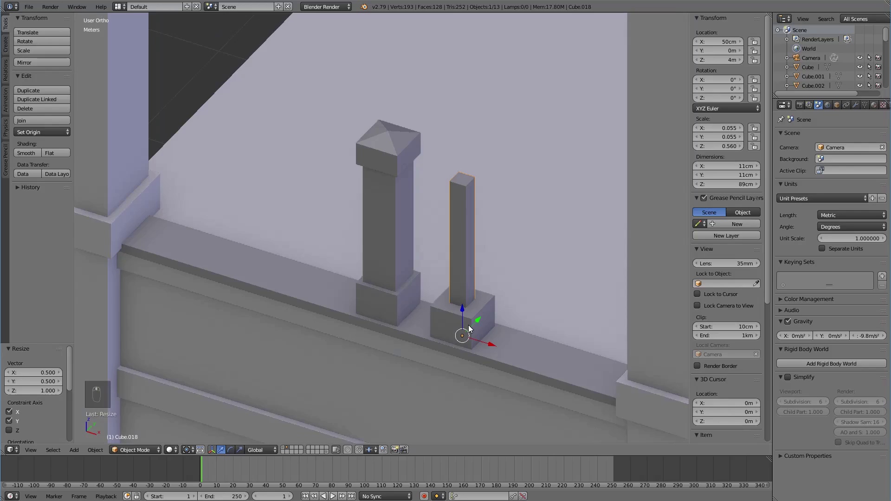
drag(486, 343, 516, 336)
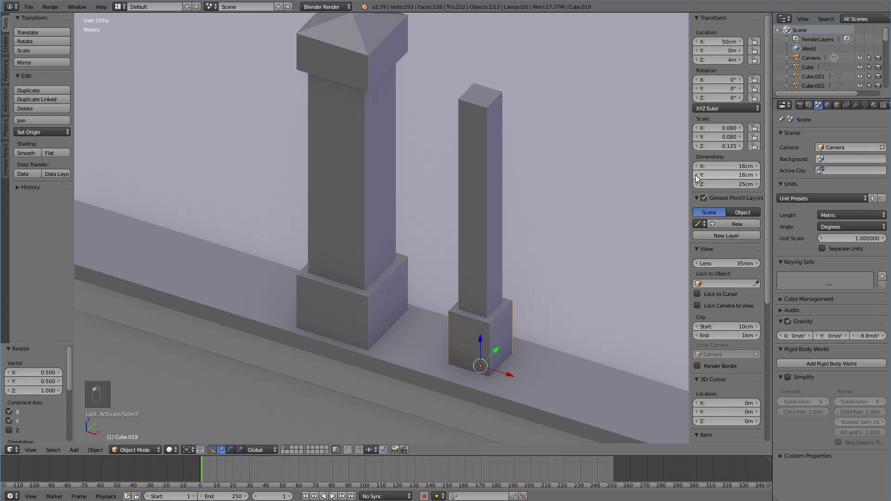
drag(534, 281, 511, 287)
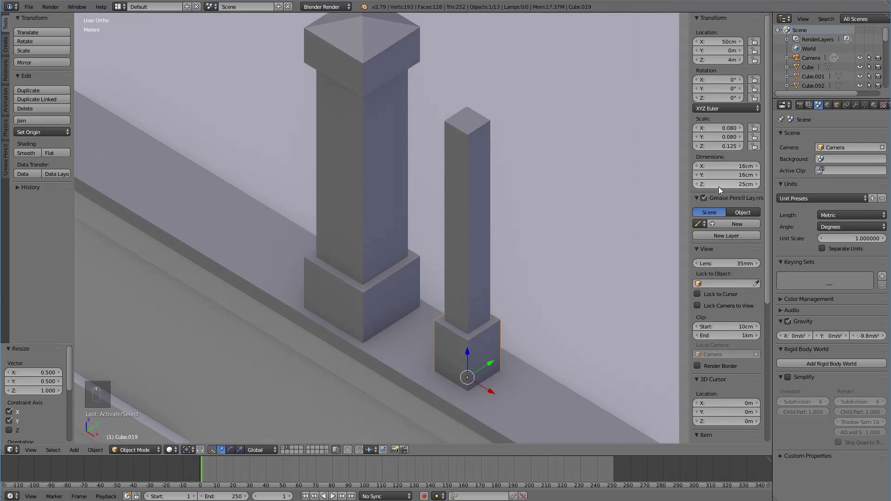
drag(703, 190, 522, 236)
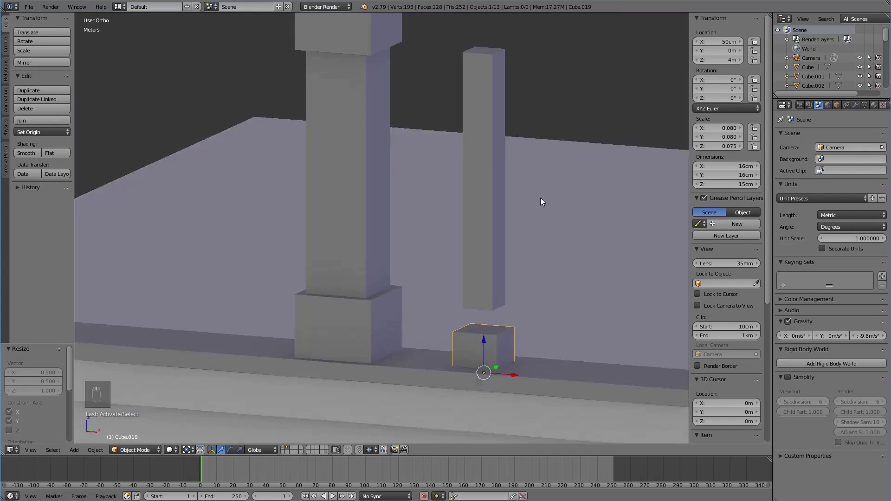
drag(491, 276, 478, 296)
Step: Raise the baluster's top vertices in front view so the shaft stands about 99 cm tall
key(Tab)
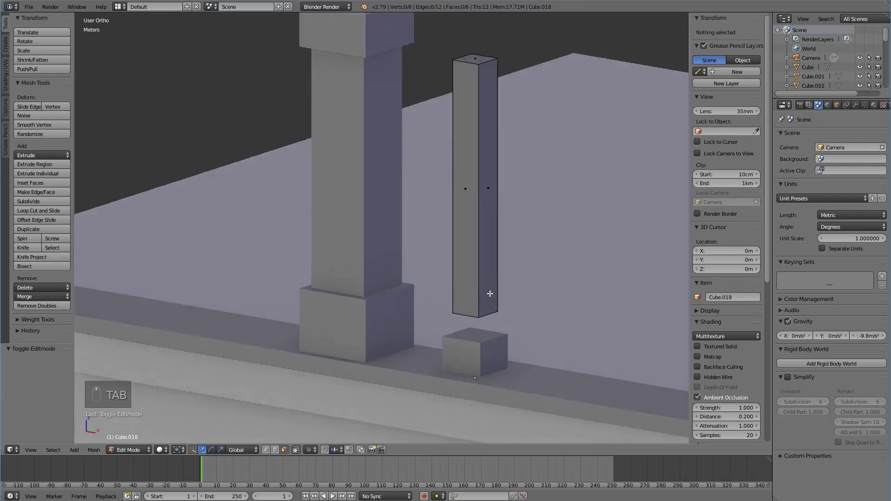
key(KP_1)
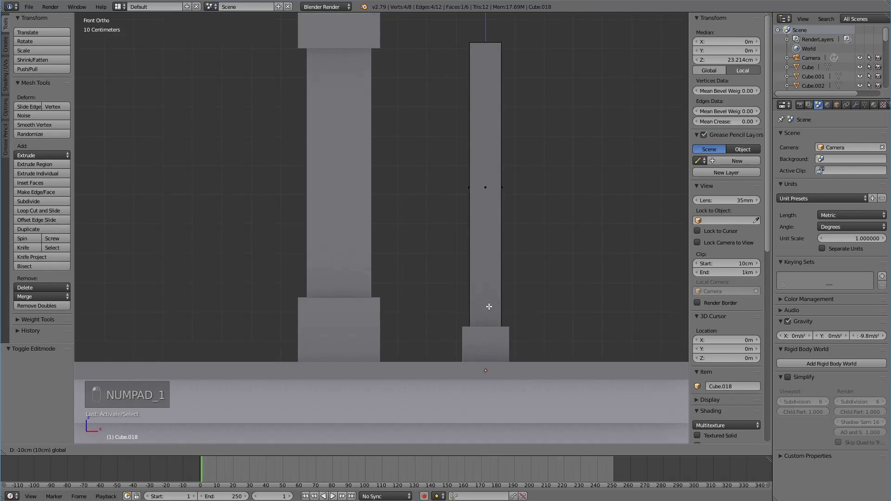
key(z)
key(z)
key(a)
key(Tab)
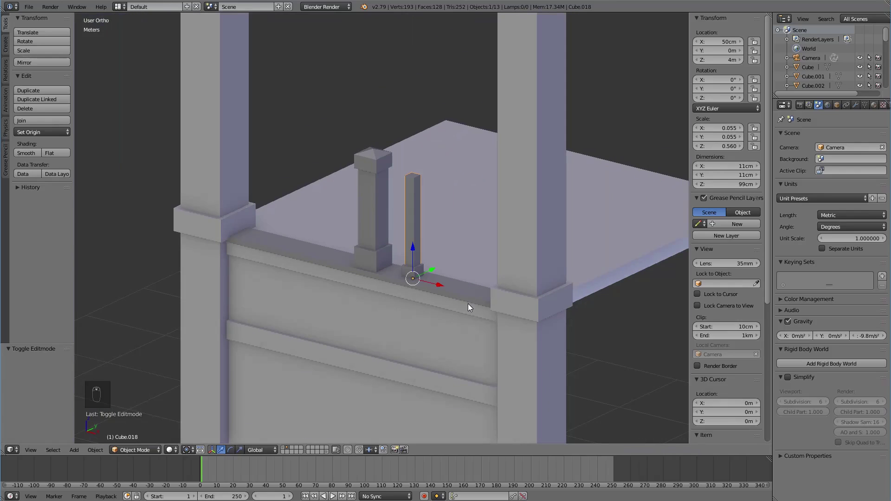
Step: Add a new cube and raise it 4 m up onto the wall top over the posts
drag(473, 304, 425, 334)
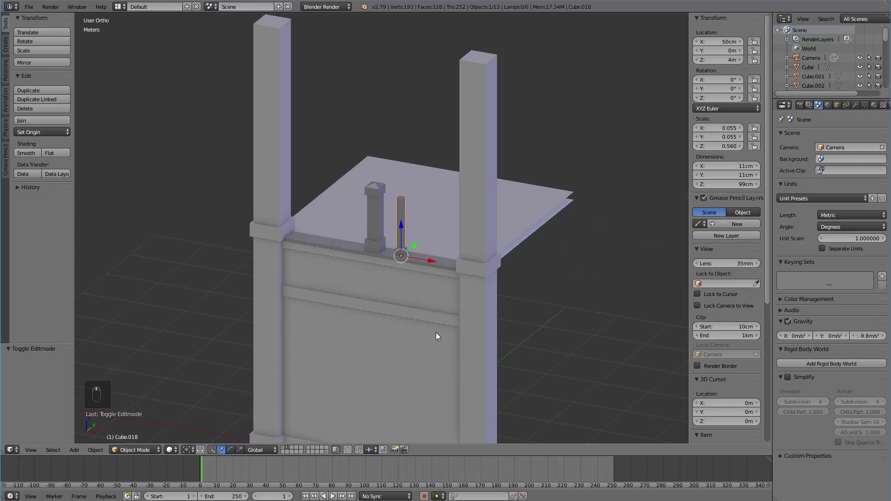
key(a)
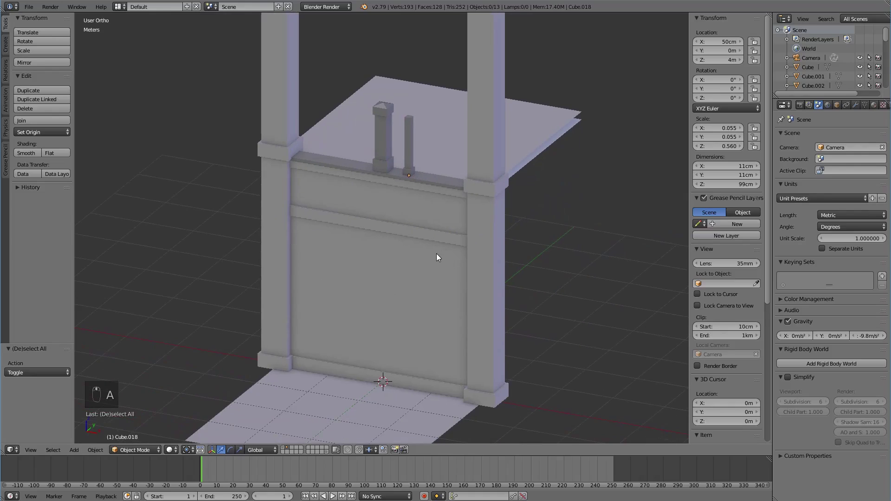
key(shift+a)
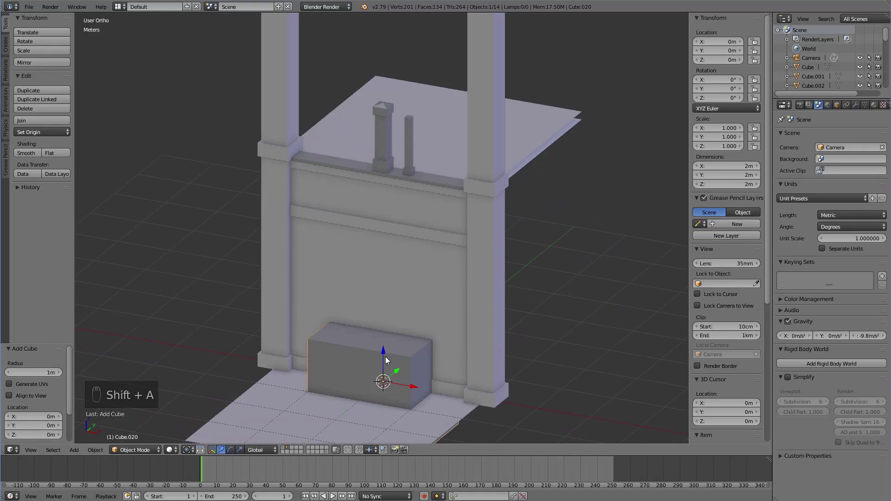
drag(384, 350, 423, 145)
key(KP_1)
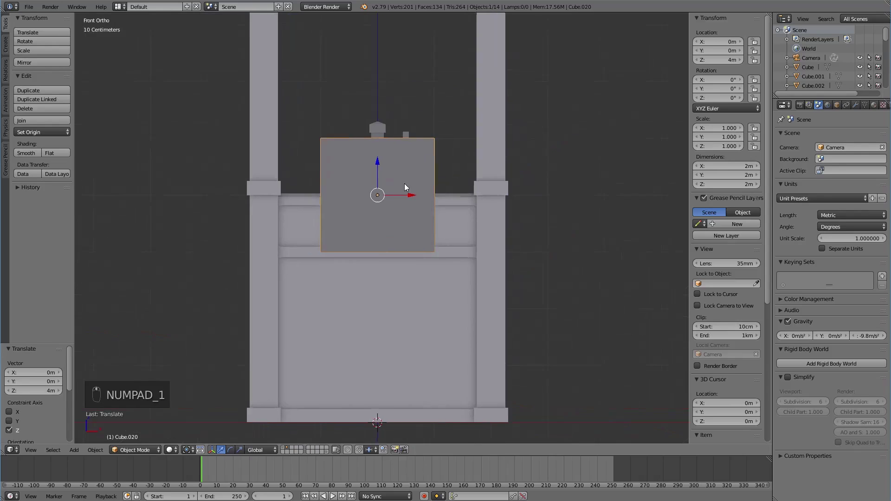
middle_click(542, 297)
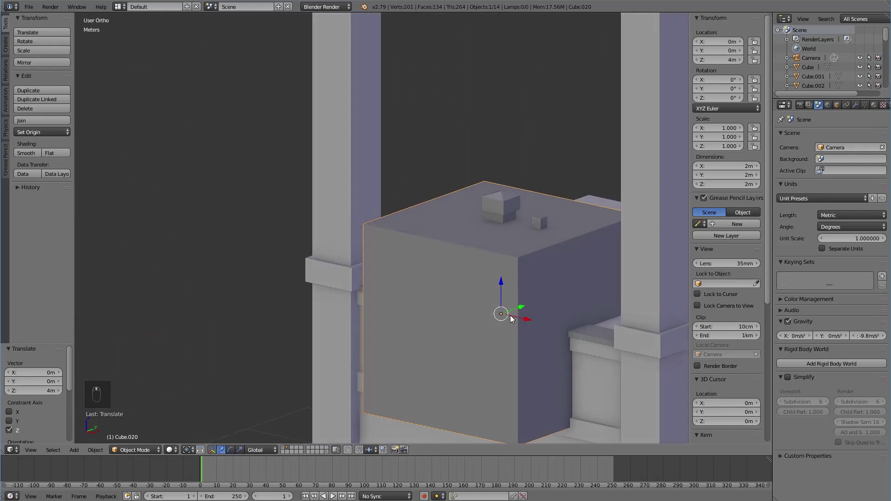
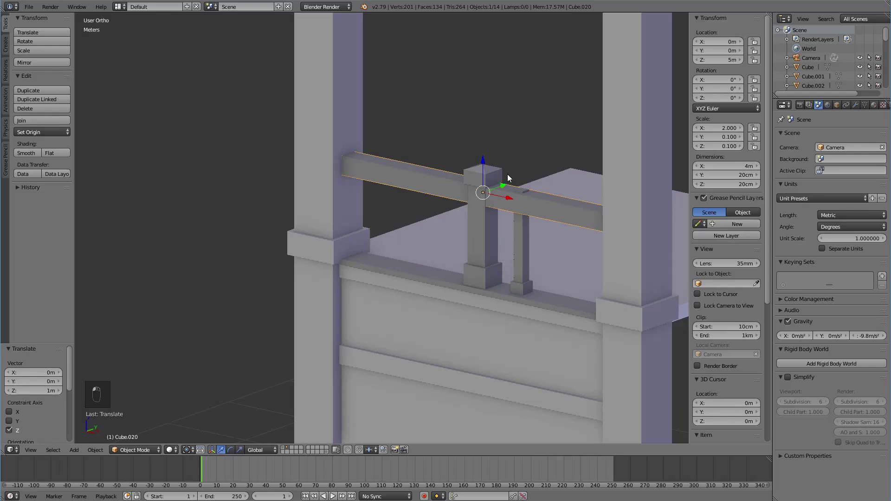
Step: Set the rail's Y and Z dimensions to 16 cm, making a 4 m × 16 cm square handrail through the post
key(KP_1)
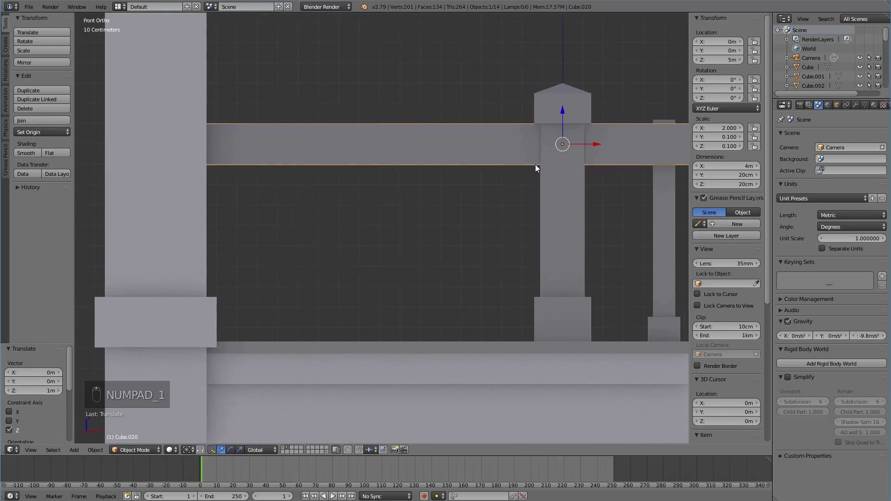
key(z)
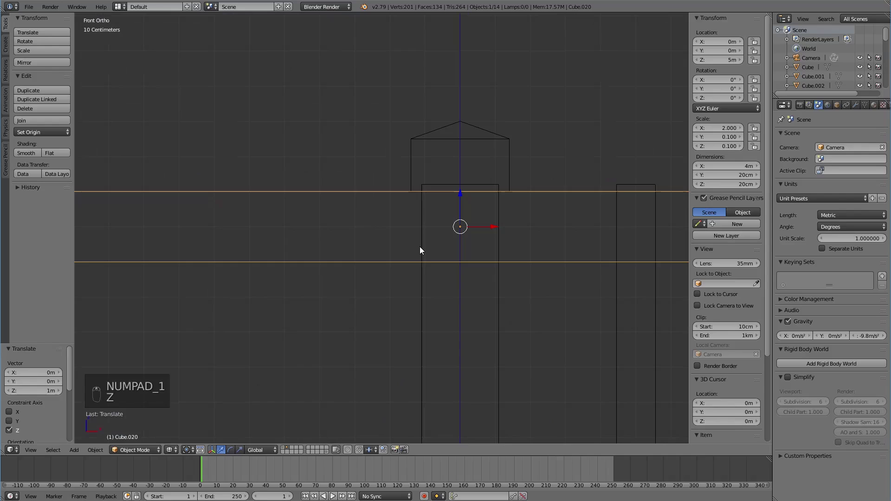
key(z)
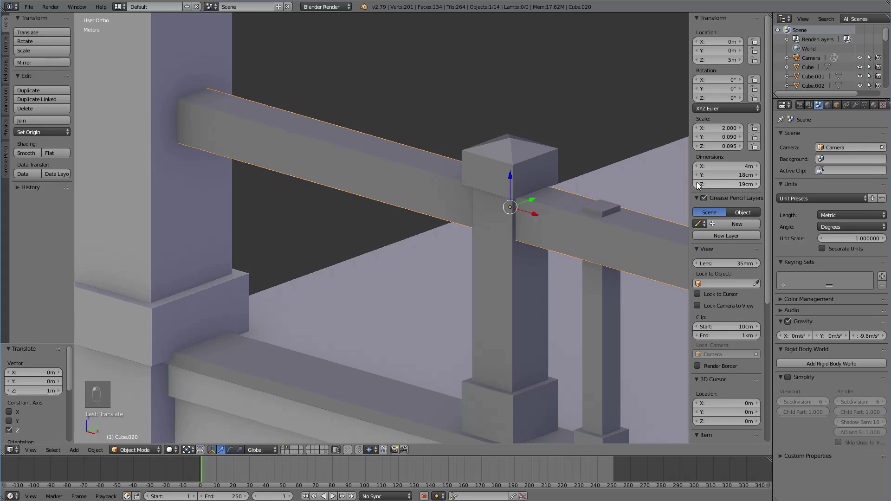
drag(592, 238, 603, 222)
middle_click(610, 222)
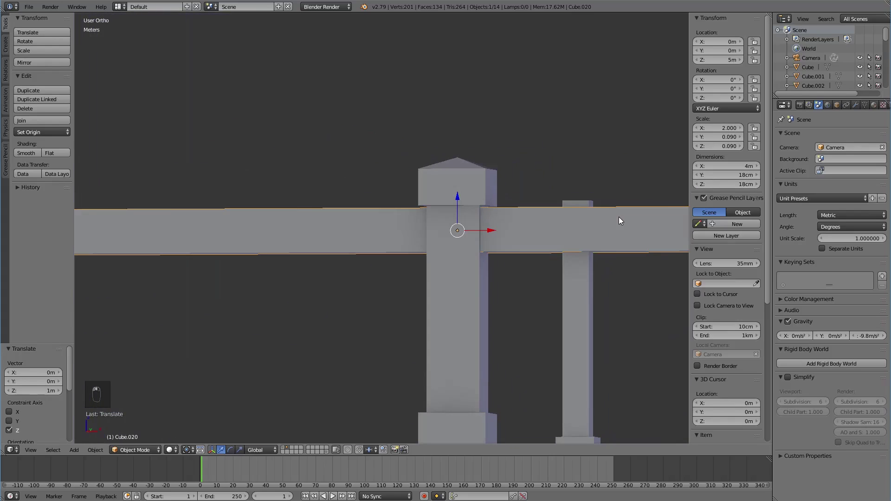
key(KP_1)
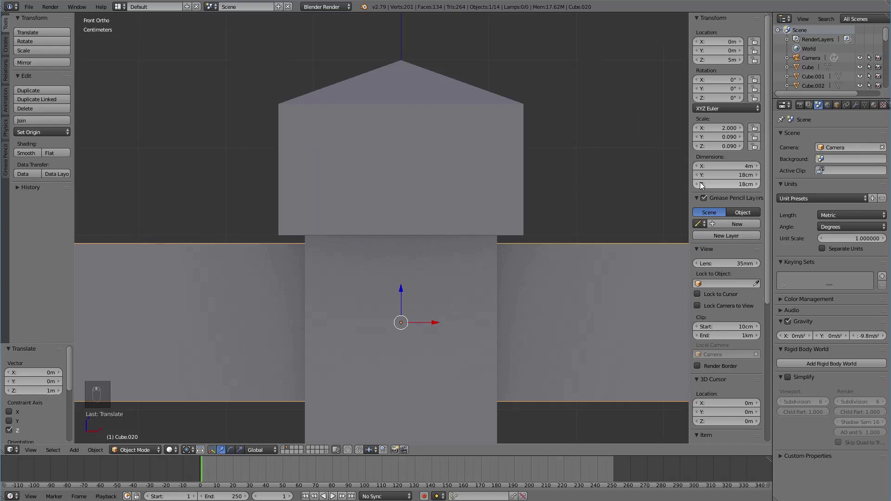
drag(701, 186, 543, 282)
drag(544, 282, 506, 322)
key(a)
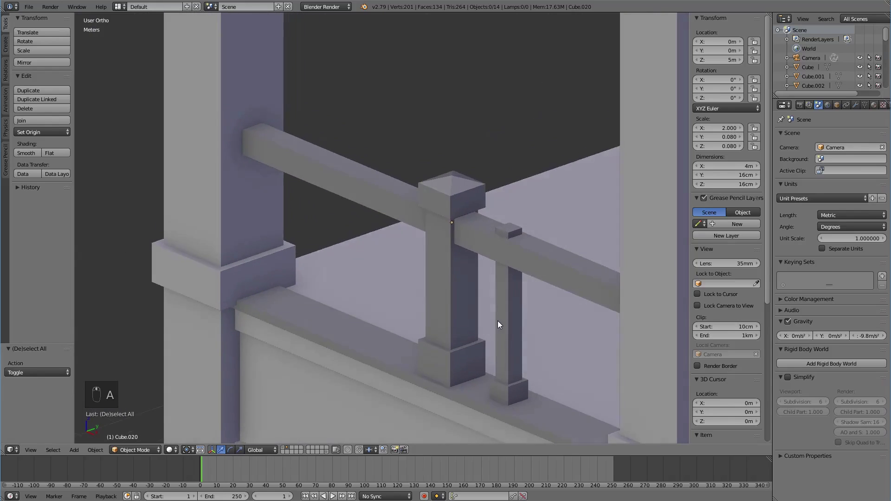
Step: Lower the baluster's top vertices to meet the handrail, leaving it about 81 cm tall
right_click(519, 237)
key(Tab)
right_click(512, 224)
key(KP_1)
key(z)
drag(547, 256, 415, 189)
drag(528, 89, 541, 200)
drag(546, 266, 436, 203)
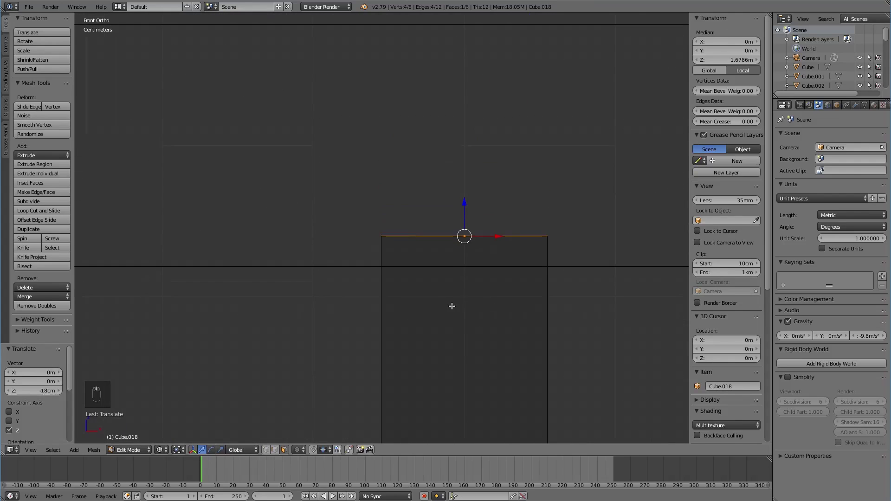
drag(535, 241, 498, 282)
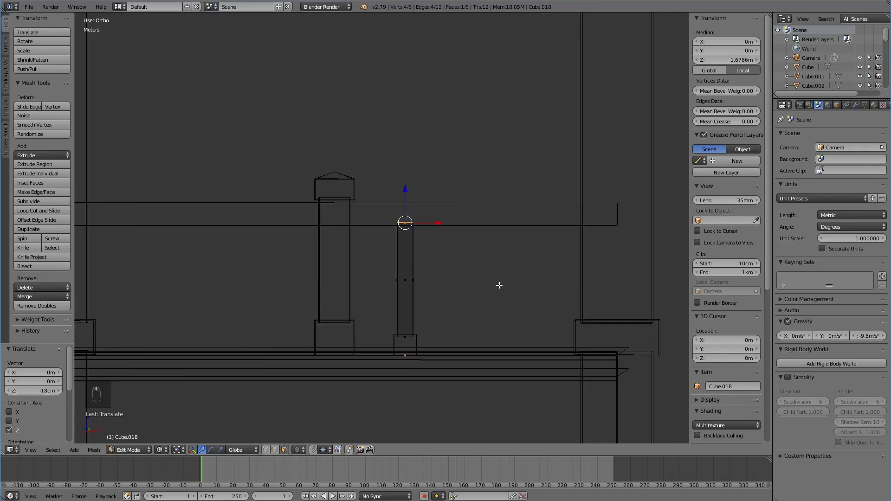
key(Tab)
key(z)
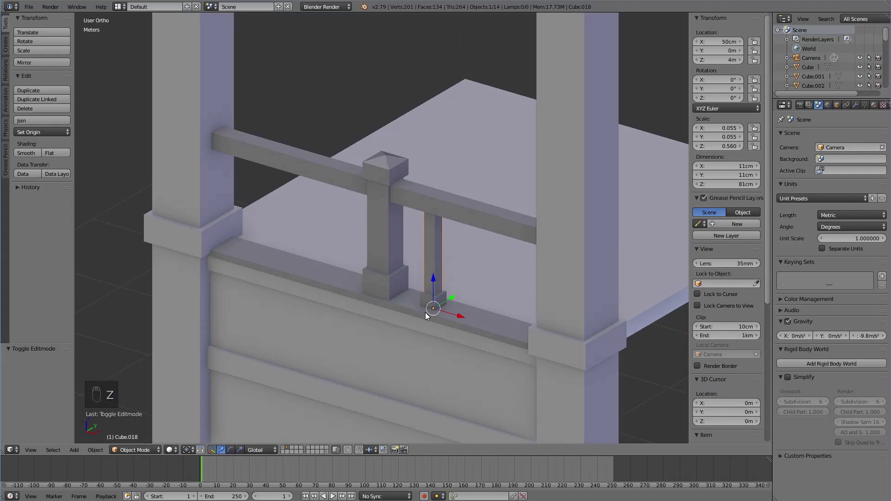
Step: Select the rail, post, baluster and wall top and apply Rotation & Scale to them
drag(429, 319, 440, 228)
key(x)
key(z)
drag(426, 241, 442, 218)
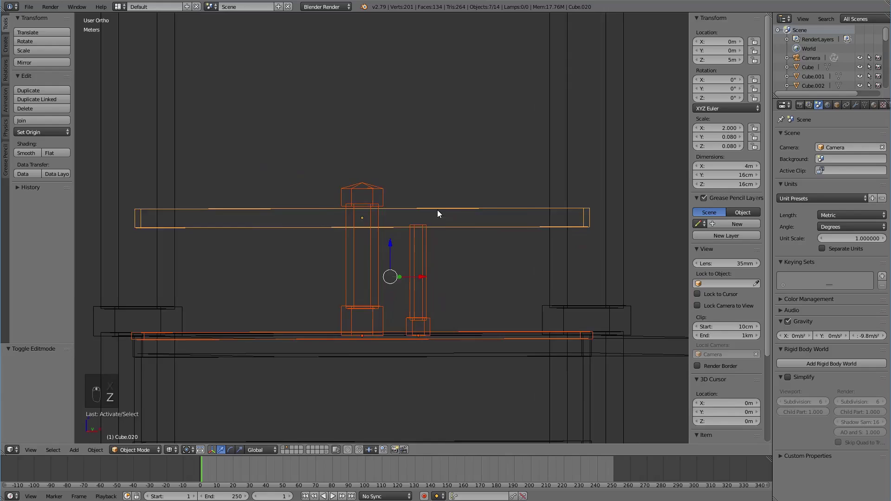
key(ctrl+a)
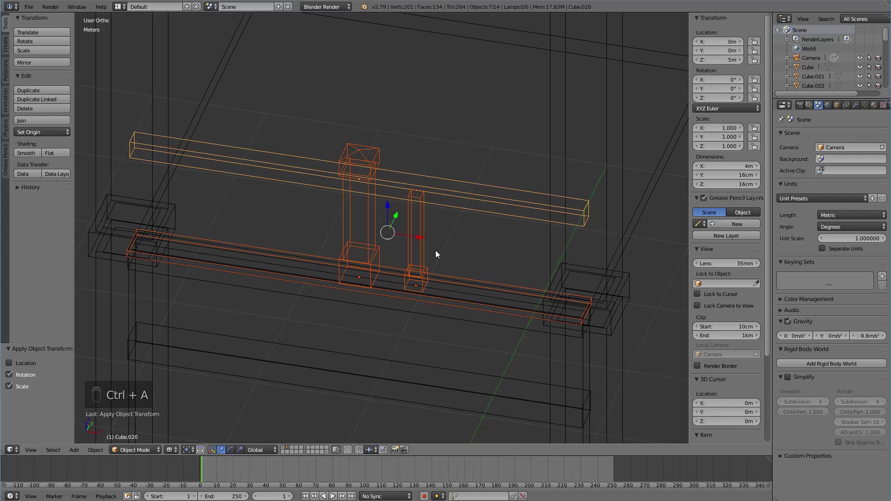
key(Tab)
key(Tab)
key(z)
key(a)
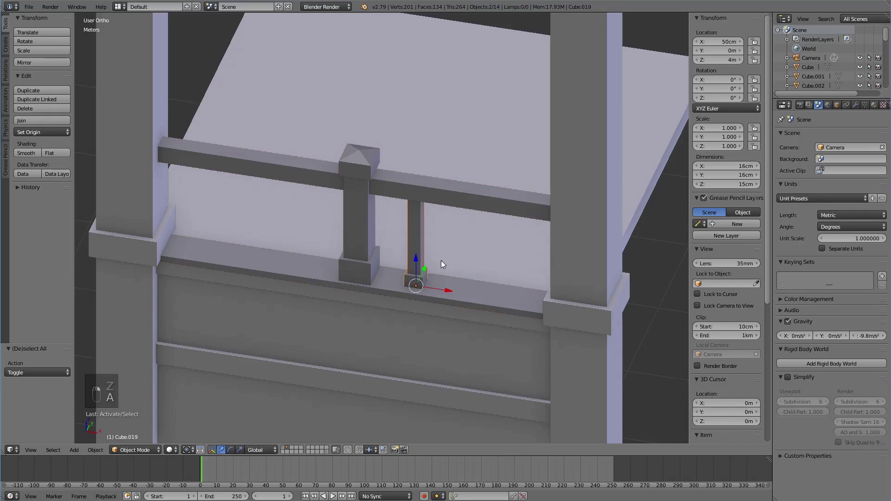
Step: Discard a trial linked copy, then duplicate the baluster repeatedly at 50 cm intervals along the rail
key(KP_1)
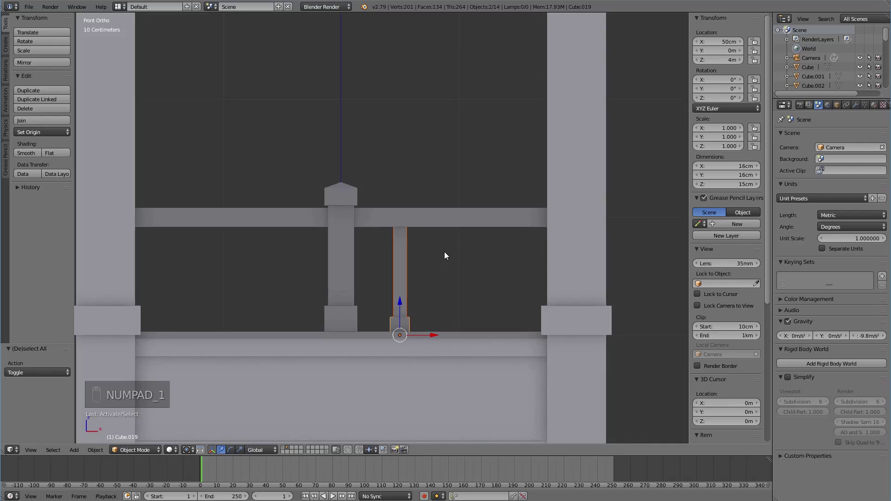
key(alt+d)
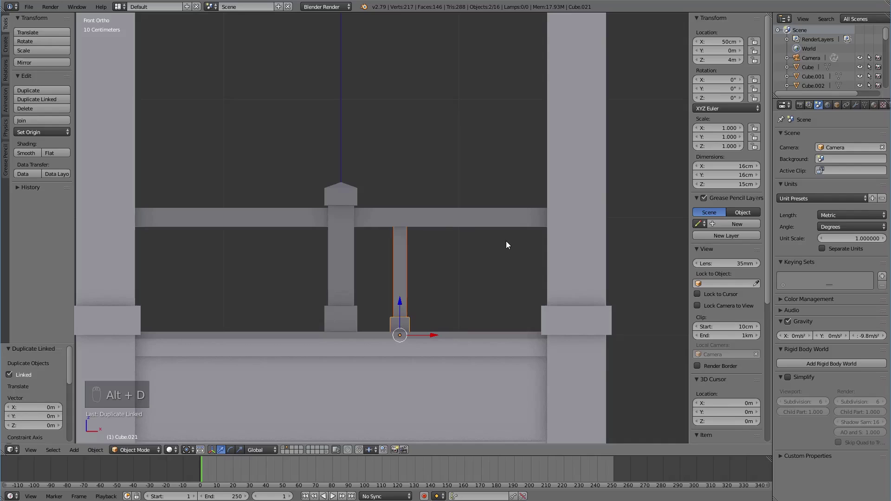
key(x)
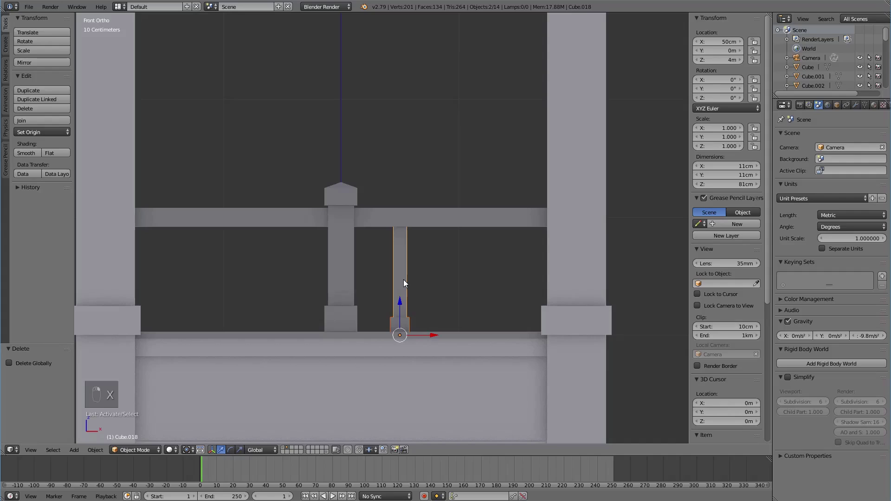
key(shift+d)
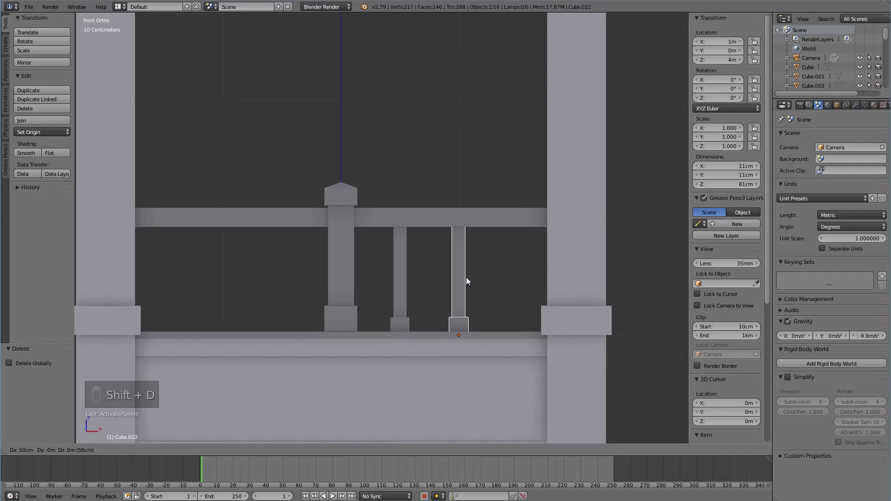
key(shift+d)
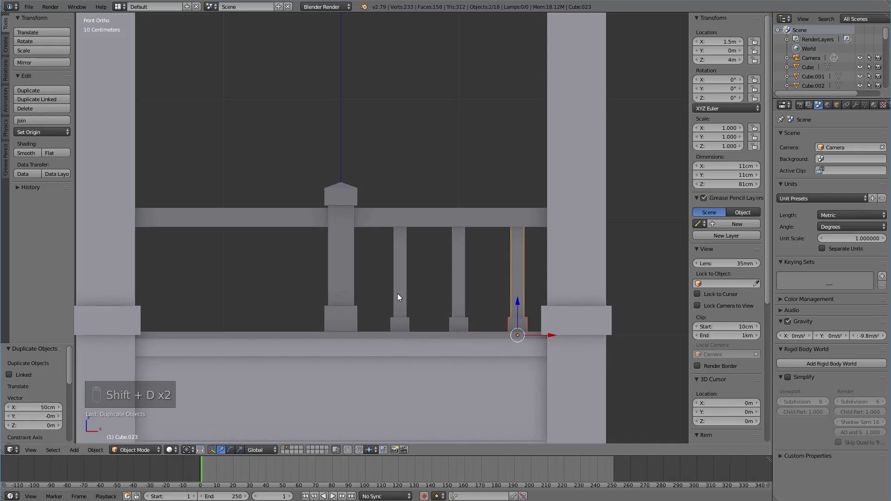
key(shift+d)
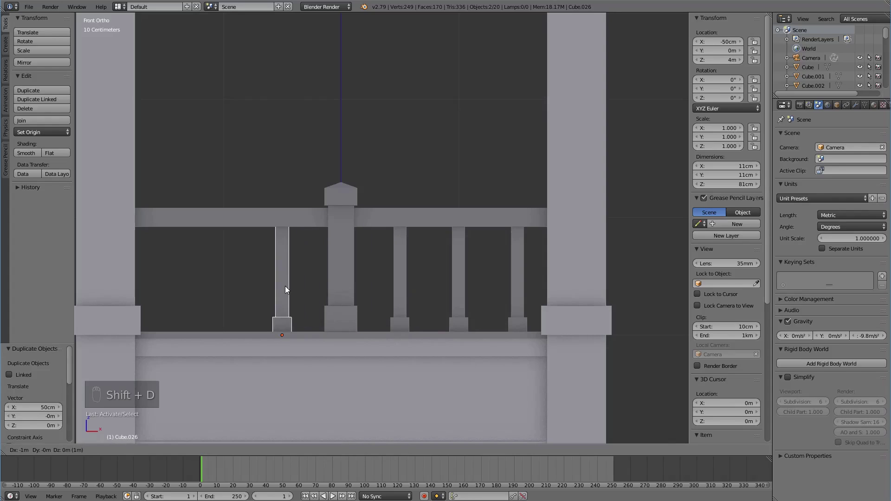
key(shift+d)
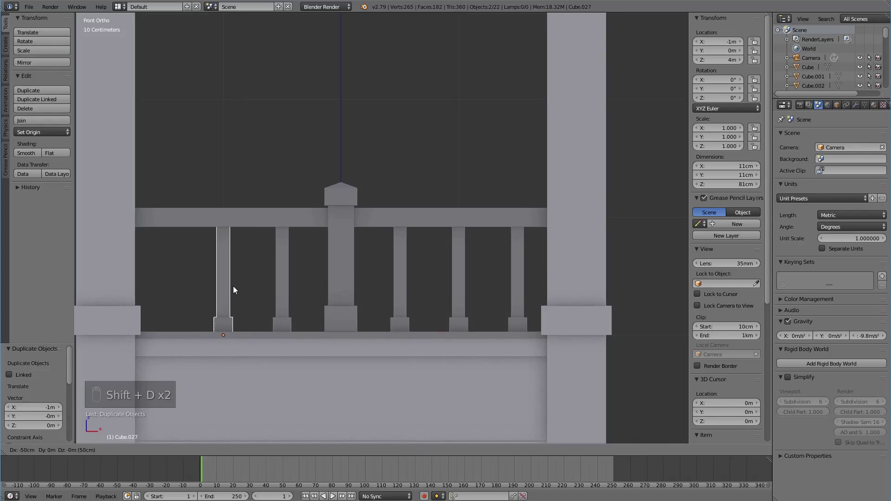
key(shift+d)
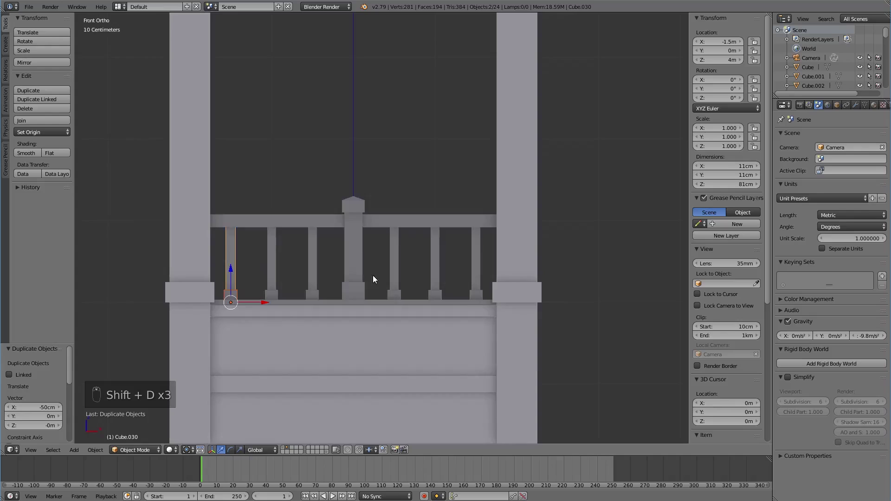
key(a)
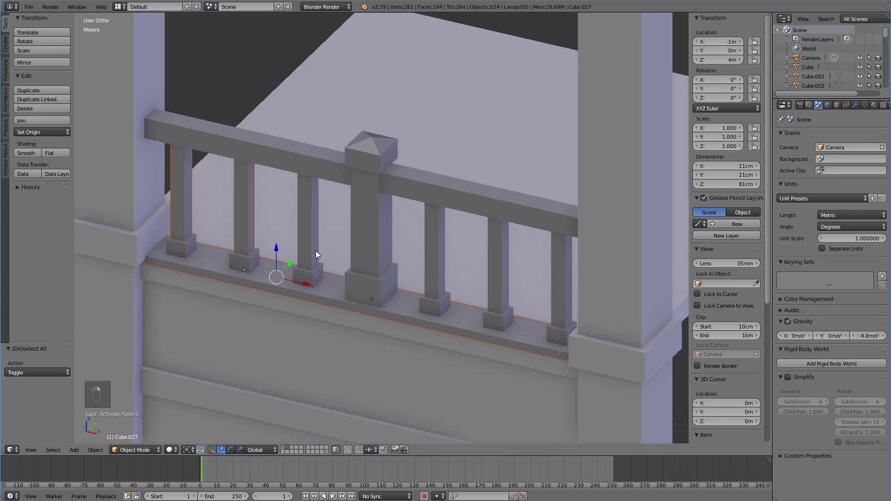
Step: Select the handrail, posts, balusters and ledge, including hidden pieces, and join them with Ctrl+J
right_click(370, 275)
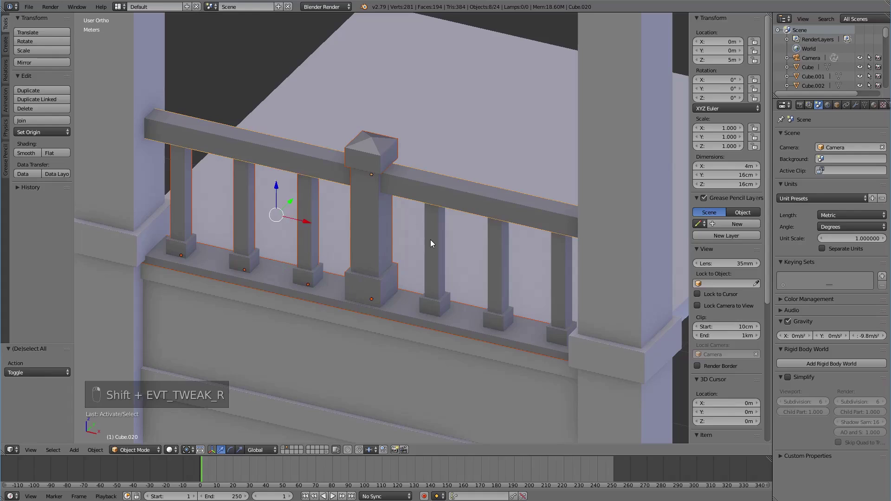
key(z)
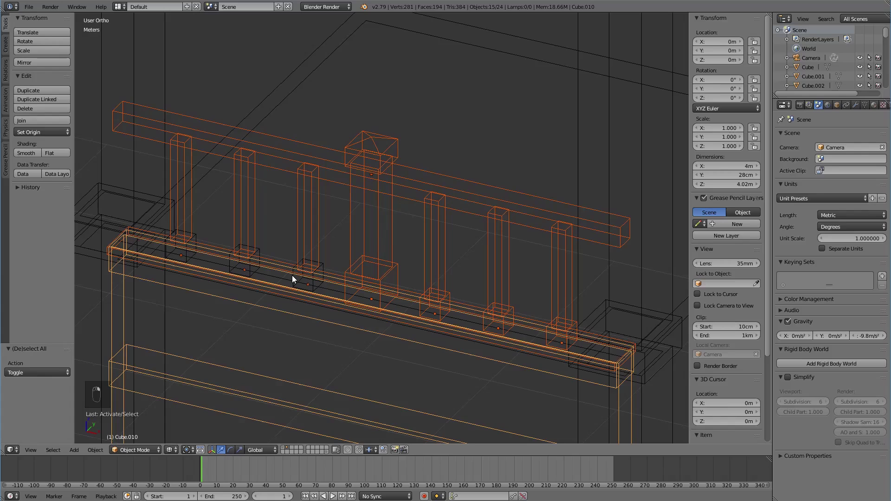
key(ctrl+z)
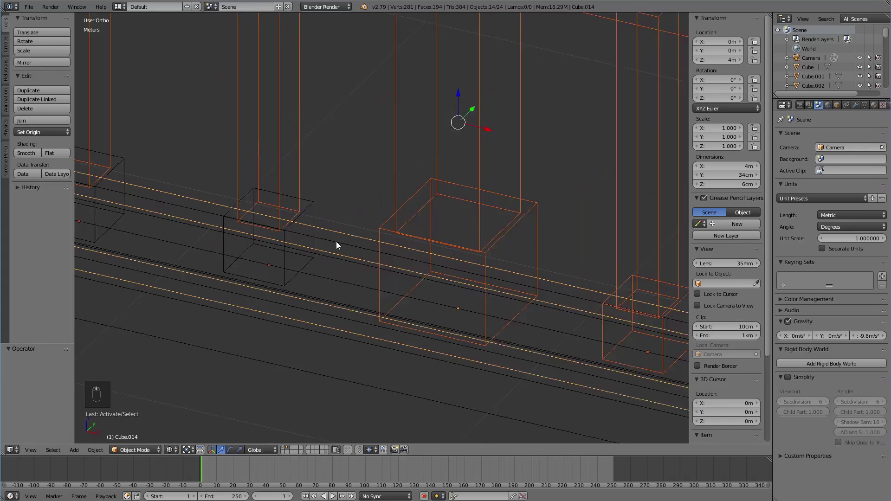
drag(286, 252, 304, 233)
drag(317, 233, 371, 233)
drag(371, 233, 445, 279)
key(z)
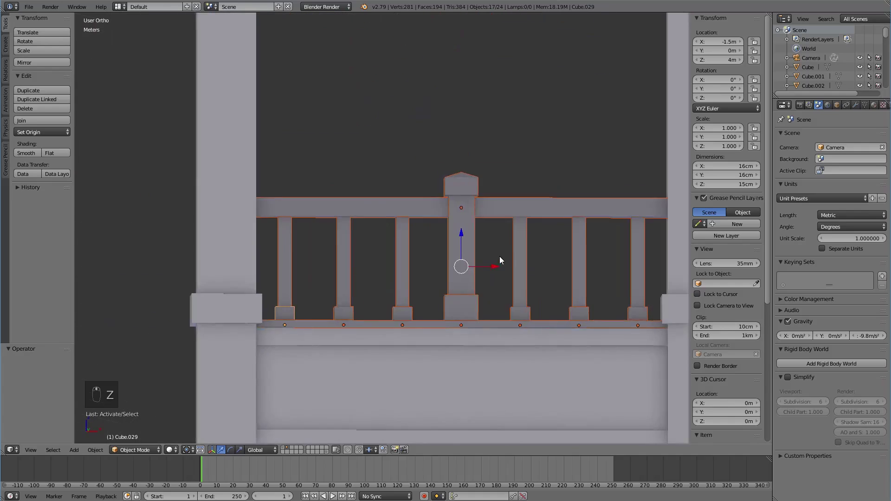
drag(467, 281, 505, 287)
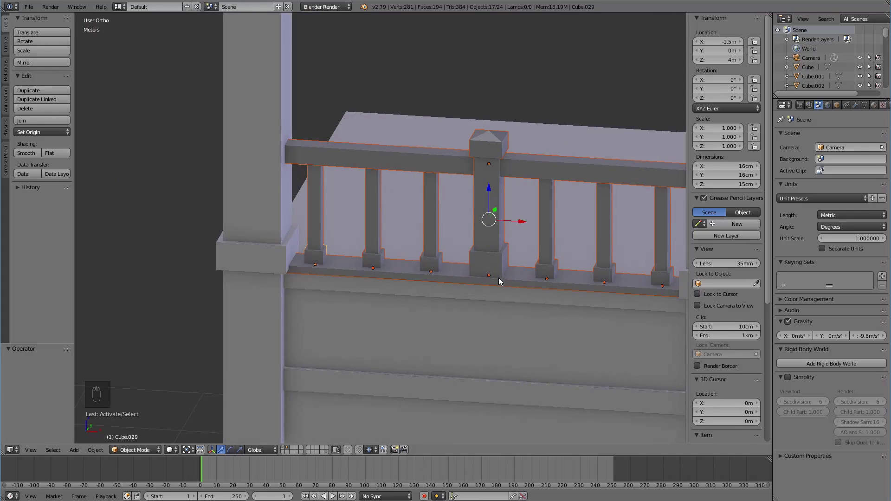
key(ctrl+j)
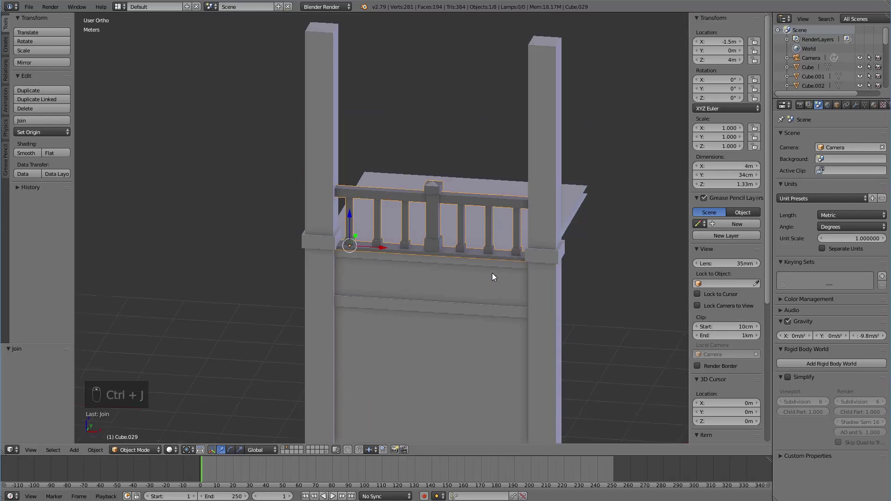
Step: Set the railing's origin to the world centre and raise it 4 m onto the wall top
drag(368, 215, 376, 345)
middle_click(165, 372)
drag(52, 136, 418, 334)
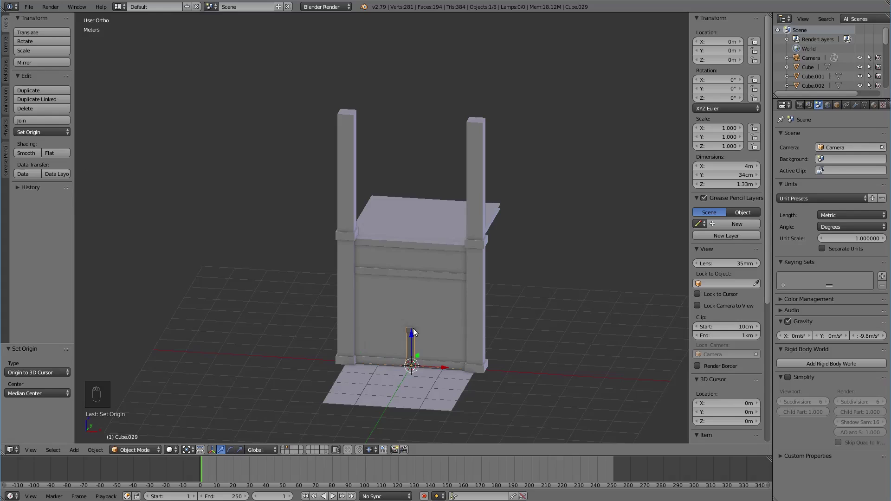
drag(418, 338, 501, 298)
drag(501, 298, 561, 333)
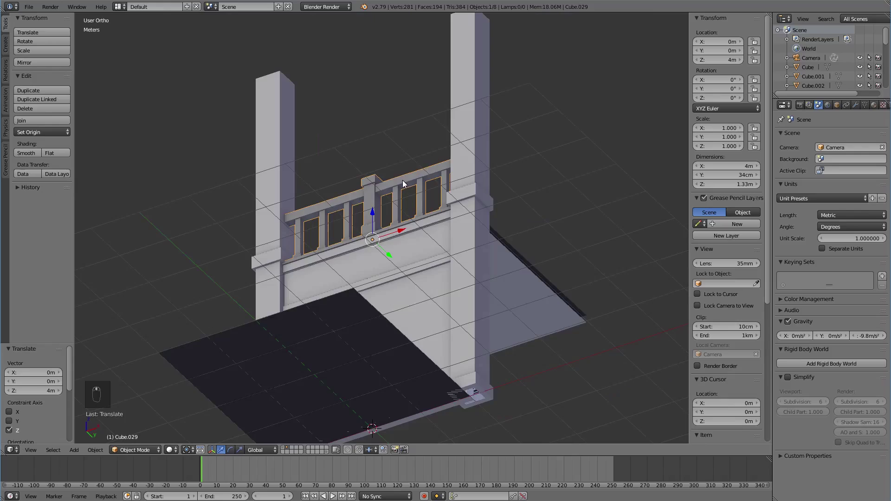
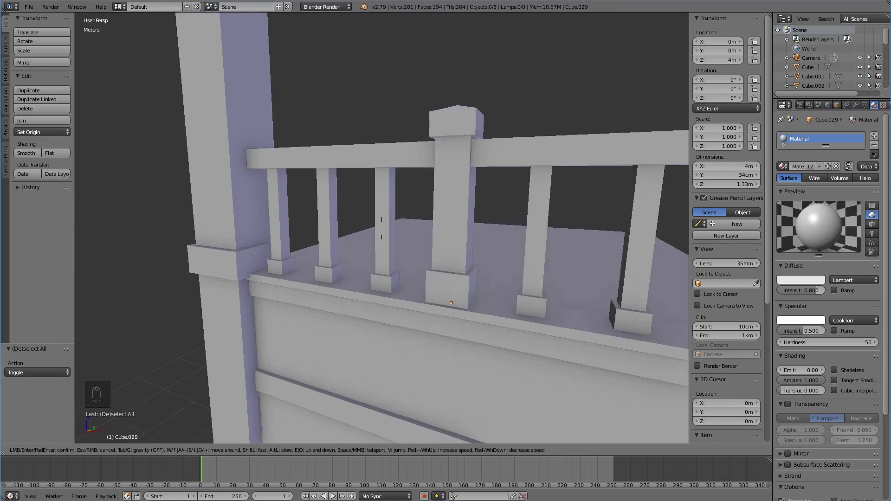
Step: Try Shift+D and Alt+D copies of the balustrade in front of the wall, then cancel them
click(380, 226)
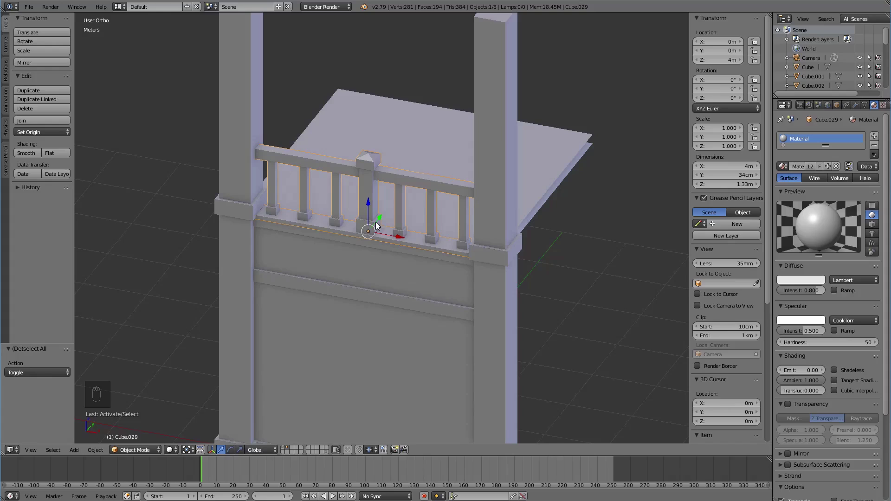
key(shift+d)
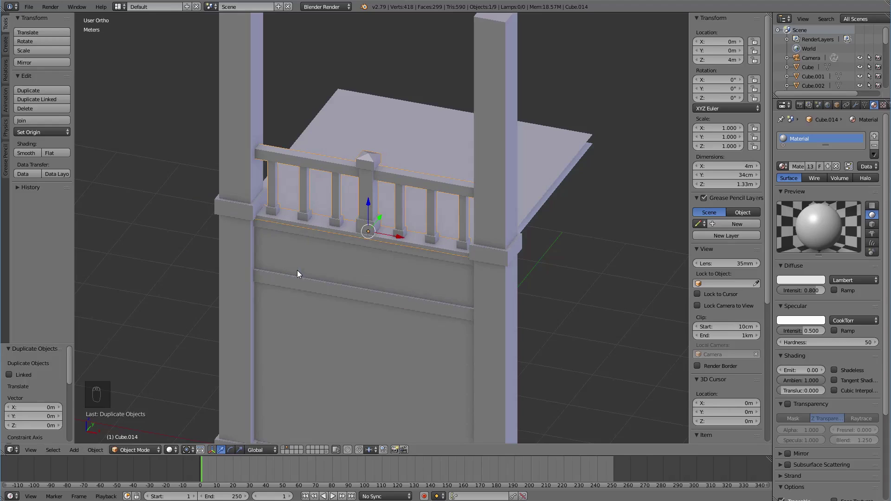
key(x)
drag(369, 221, 291, 285)
key(alt+d)
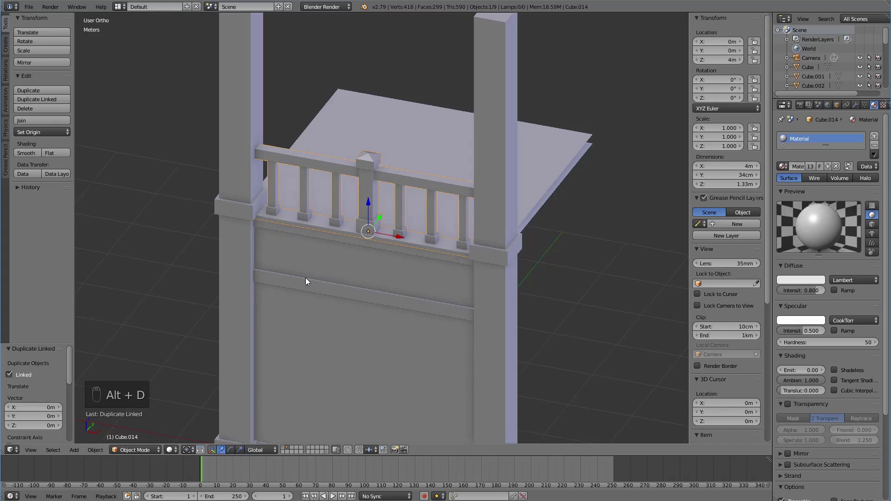
drag(386, 220, 361, 203)
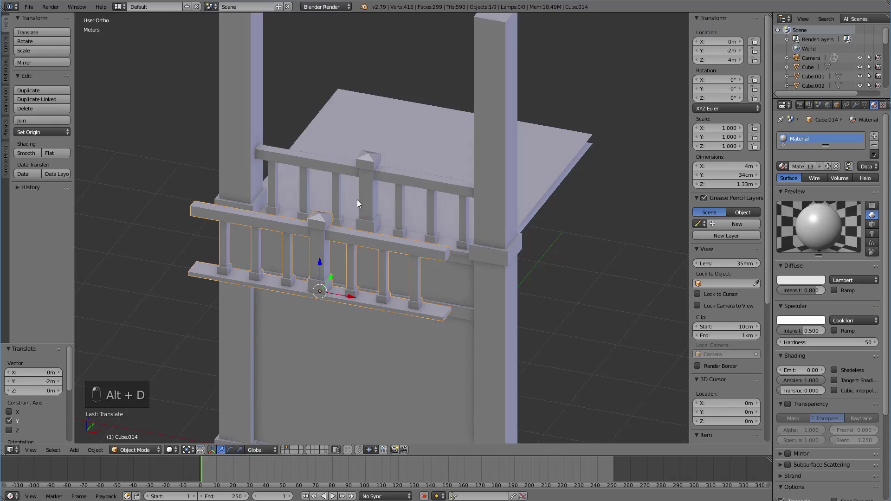
right_click(378, 203)
Step: Move the balustrade to the wall-kit layer with M and switch to that layer above the window wall
key(m)
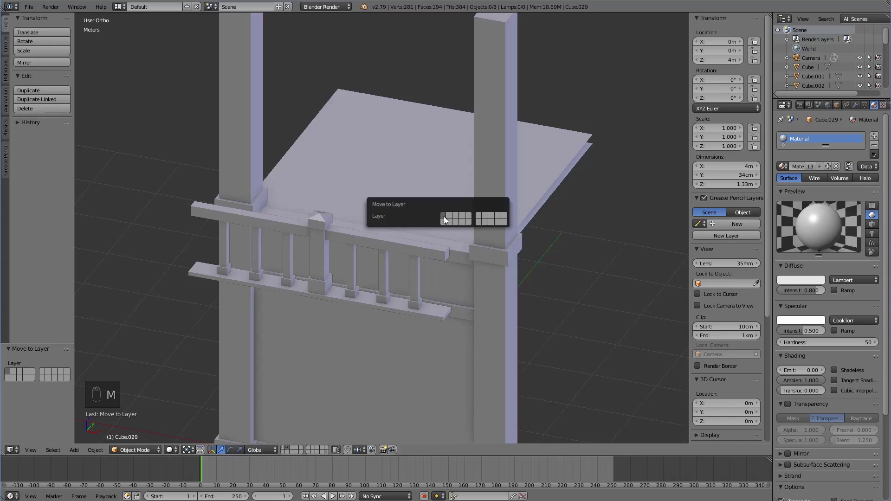
drag(322, 266, 339, 282)
drag(339, 282, 396, 238)
drag(397, 238, 284, 444)
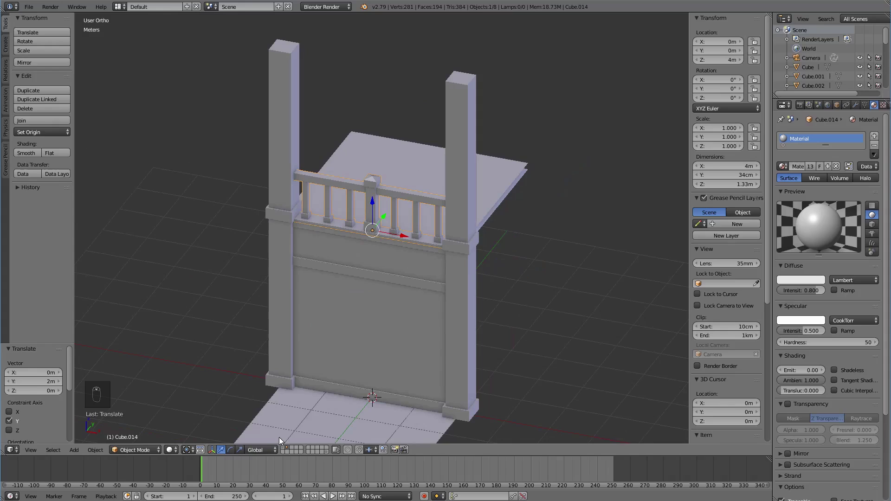
drag(370, 327, 386, 308)
Step: Select the balustrade from a front view of the kit row, orbiting above to see it whole
key(KP_1)
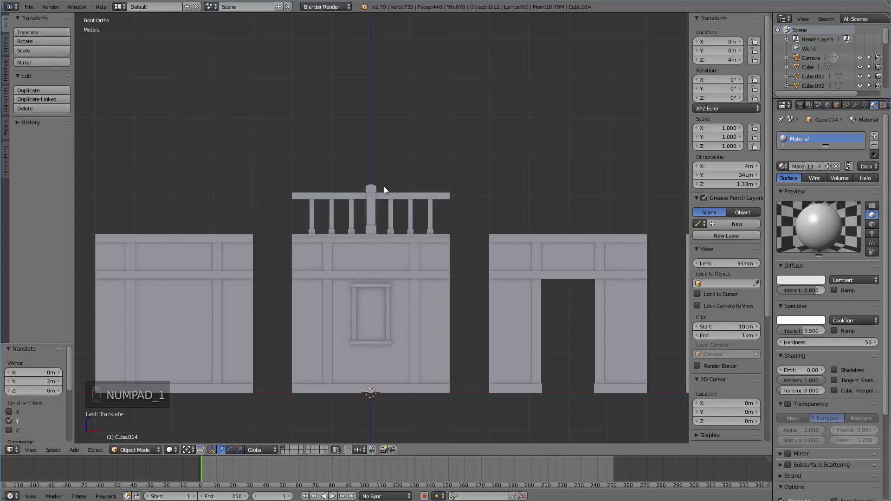
right_click(372, 205)
drag(376, 207, 377, 174)
drag(396, 217, 379, 225)
key(a)
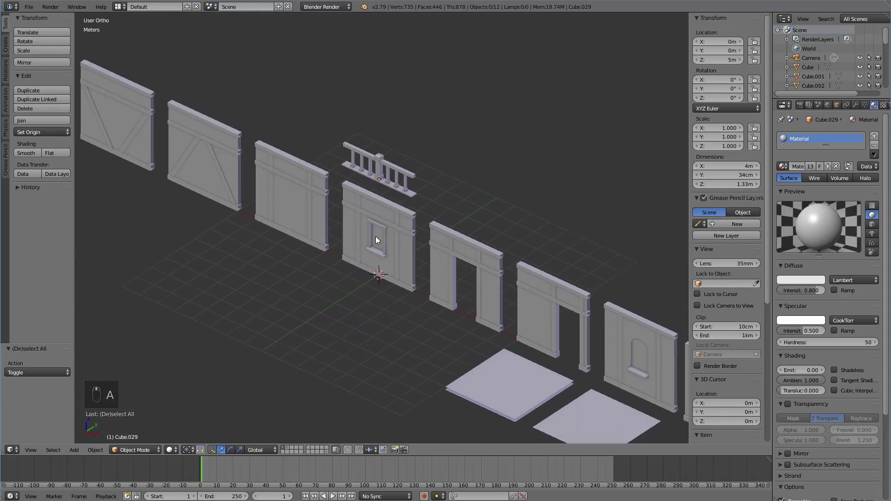
right_click(380, 128)
Step: Move the balustrade 15 m along the row so it floats past the arched-window wall, then deselect and review
drag(397, 138, 665, 265)
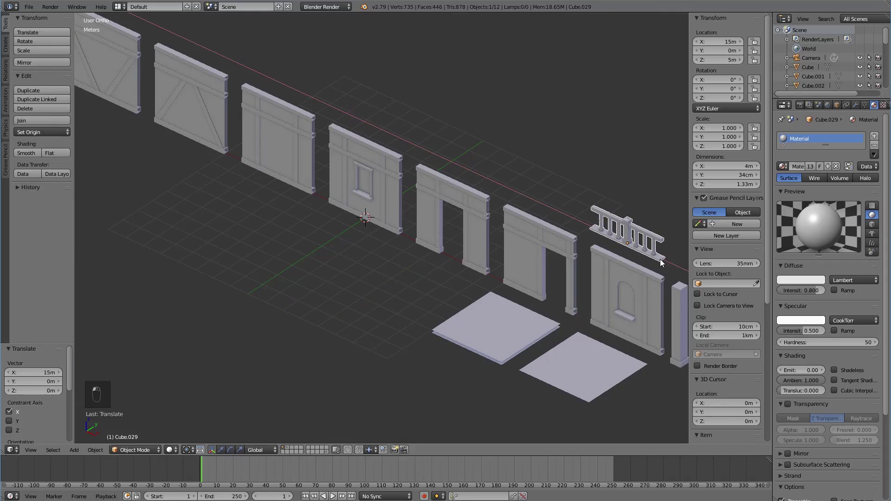
drag(601, 280, 494, 283)
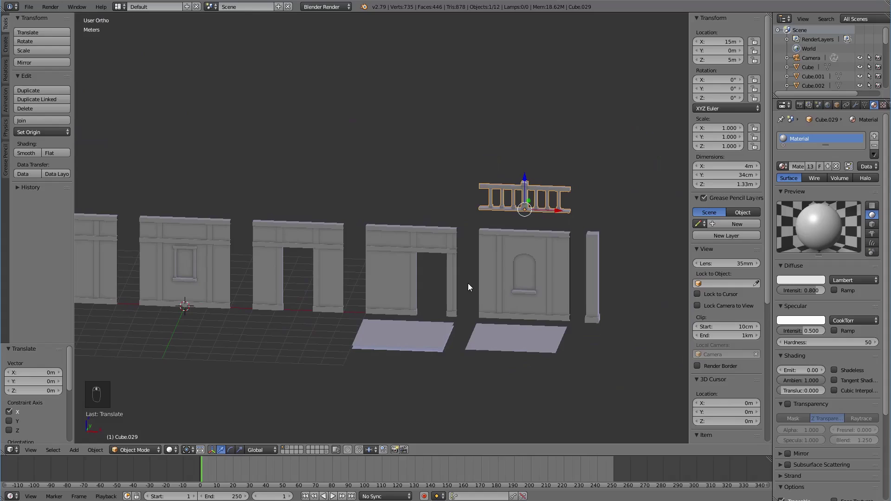
key(ctrl+z)
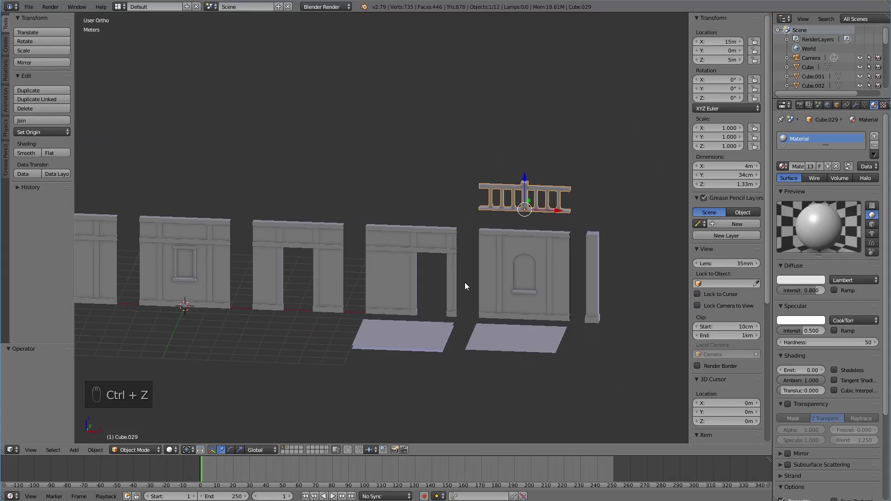
key(ctrl+z)
drag(470, 289, 226, 202)
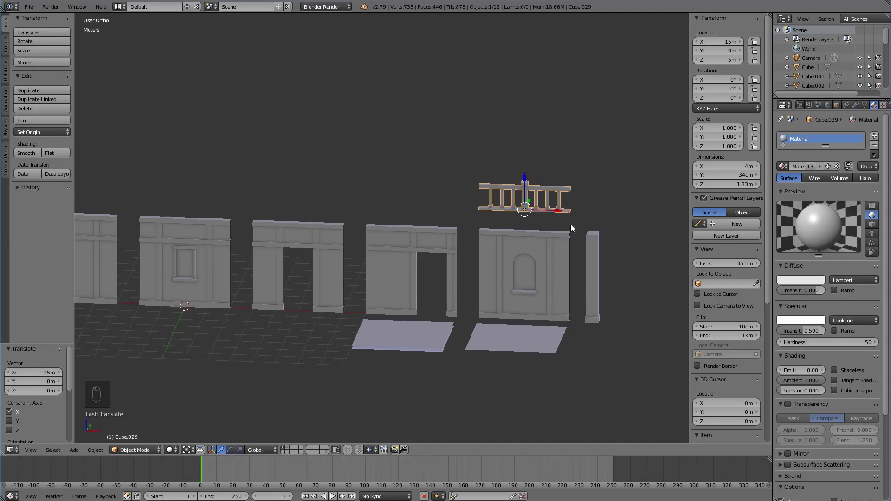
key(a)
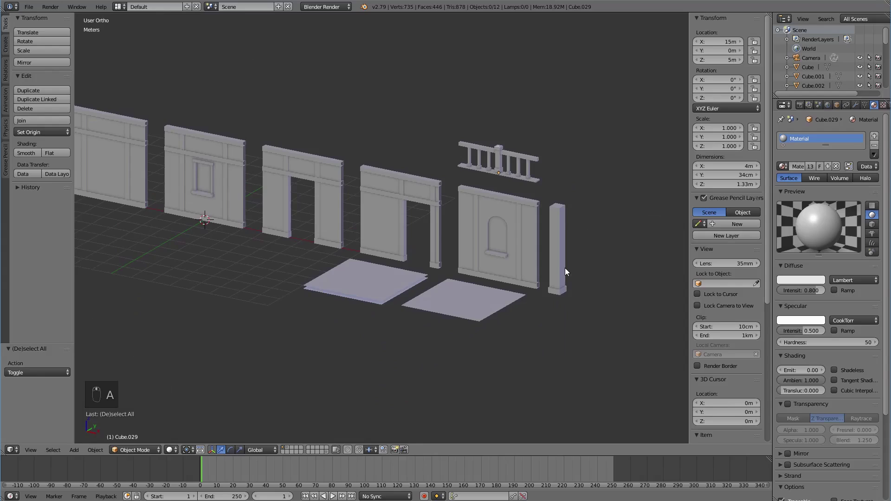
key(shift+c)
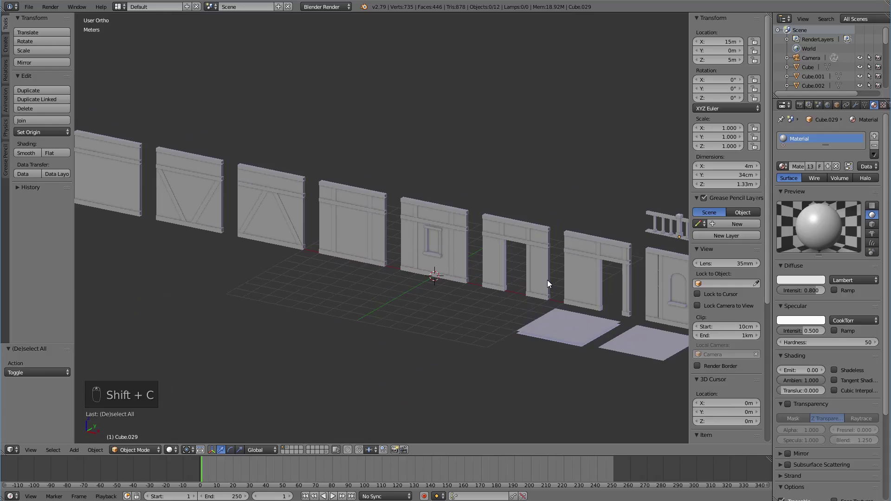
key(KP_5)
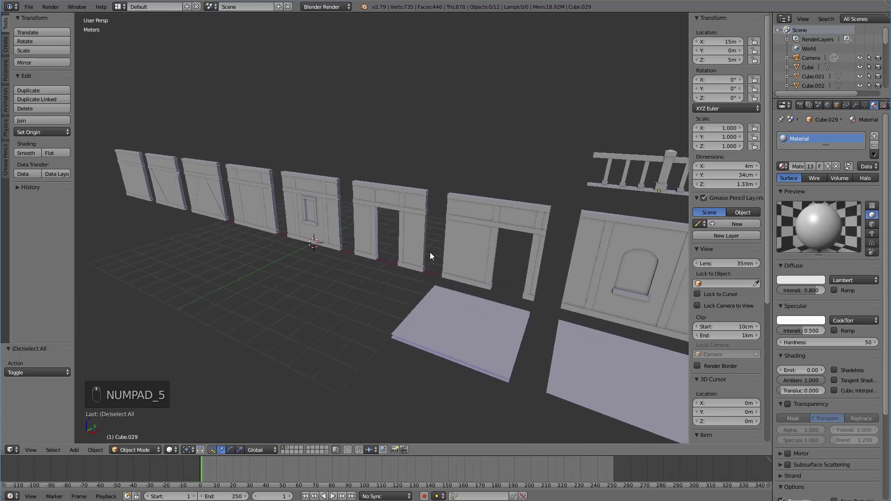